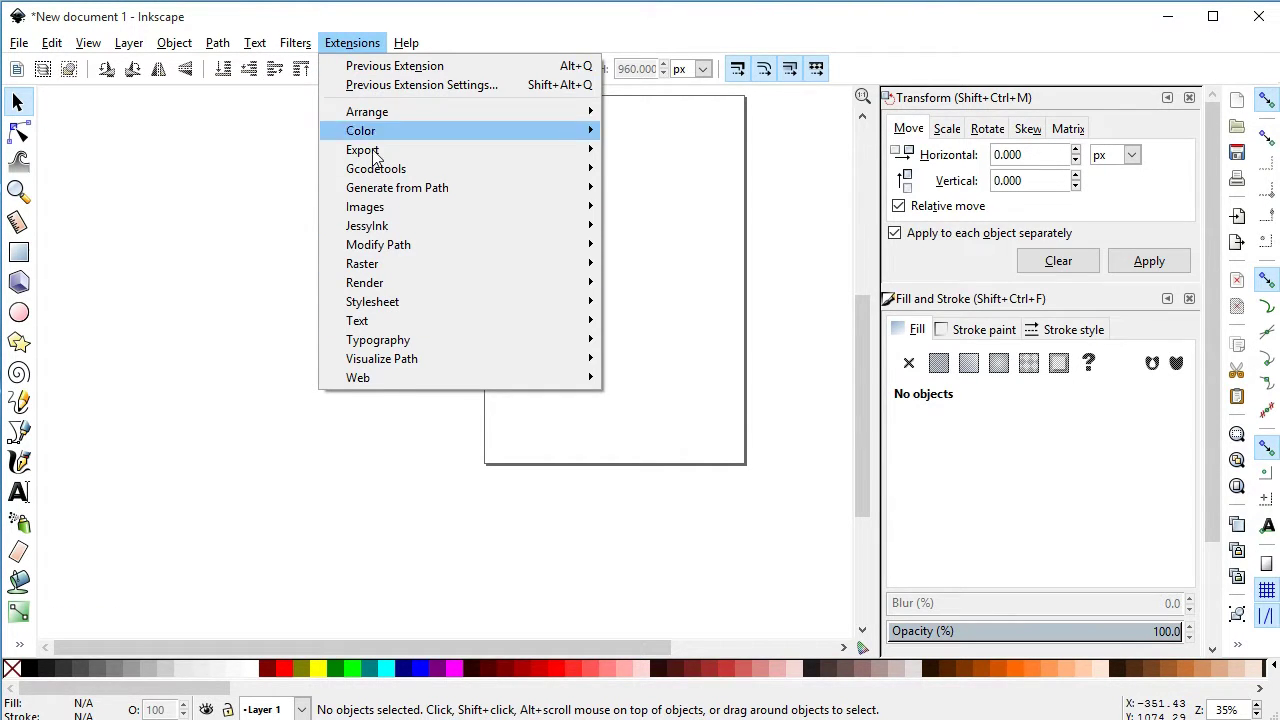
# Render a 100 px equilateral triangle via the Triangle extension with Live preview, then apply it.
pyautogui.click(402, 288)
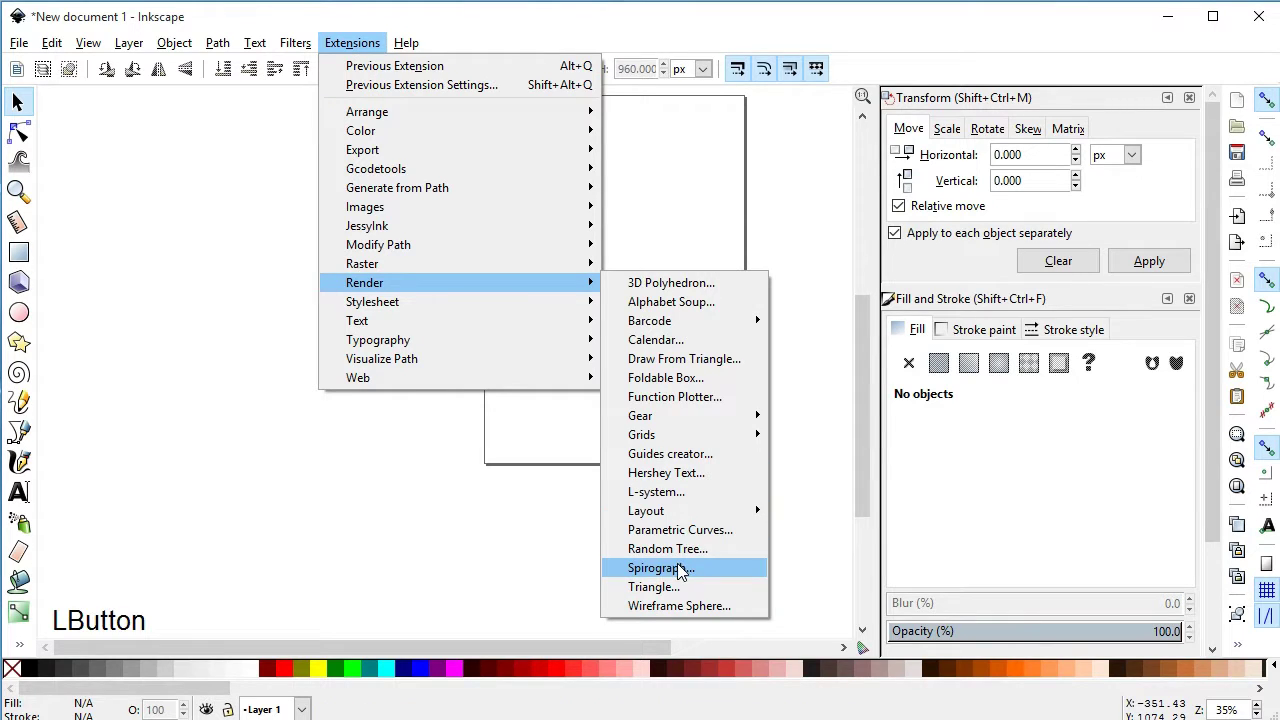
pyautogui.click(685, 595)
pyautogui.click(552, 506)
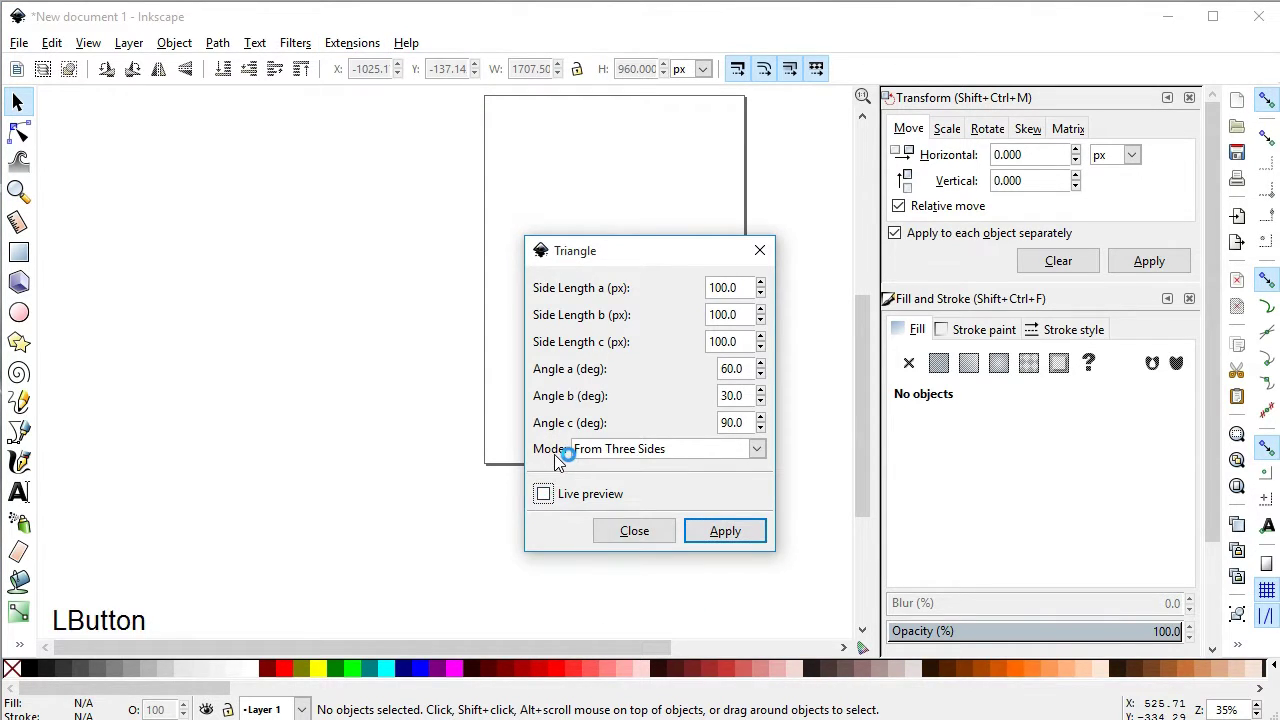
pyautogui.click(643, 254)
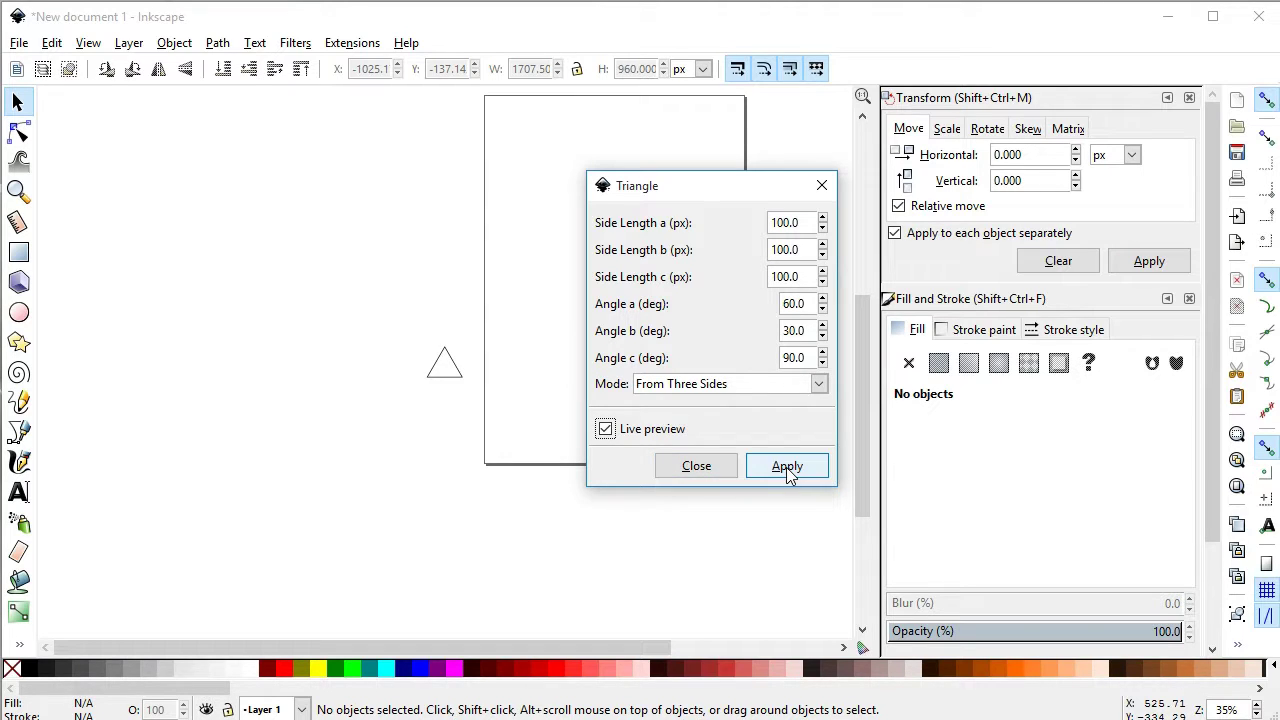
pyautogui.click(782, 475)
pyautogui.click(697, 475)
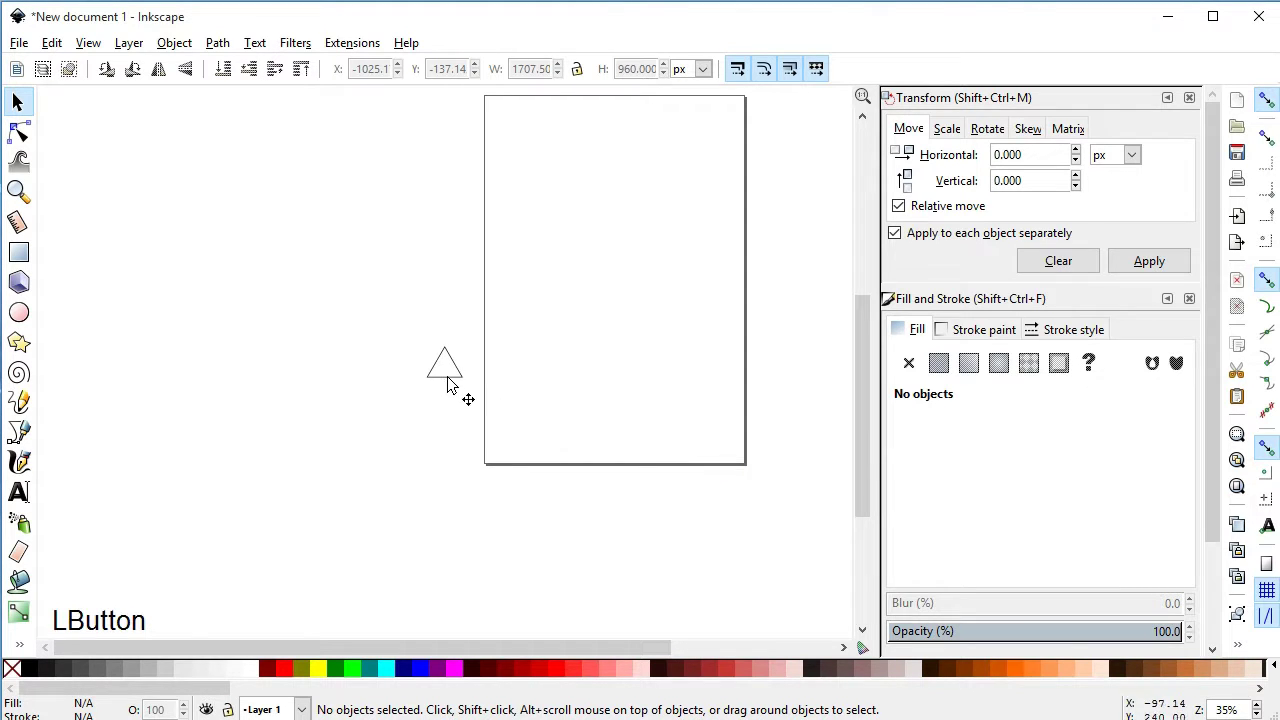
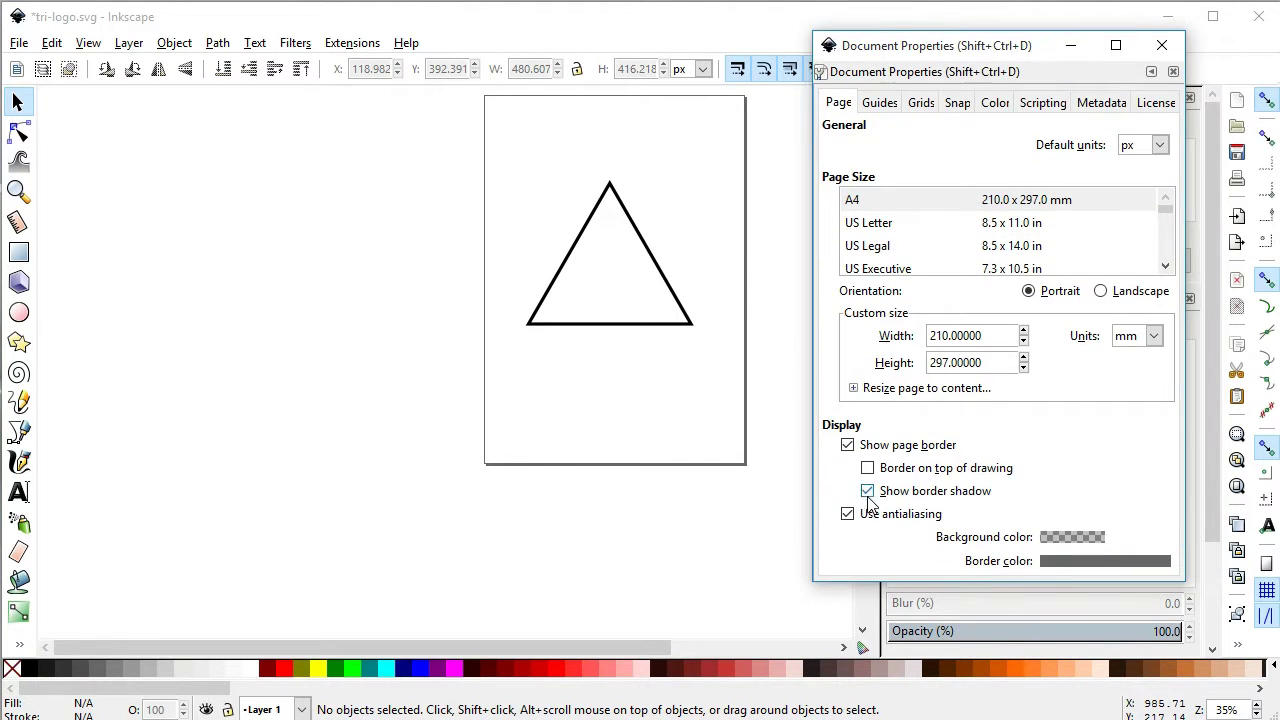
# Hide the page border in Document Properties.
pyautogui.click(872, 458)
pyautogui.click(1171, 64)
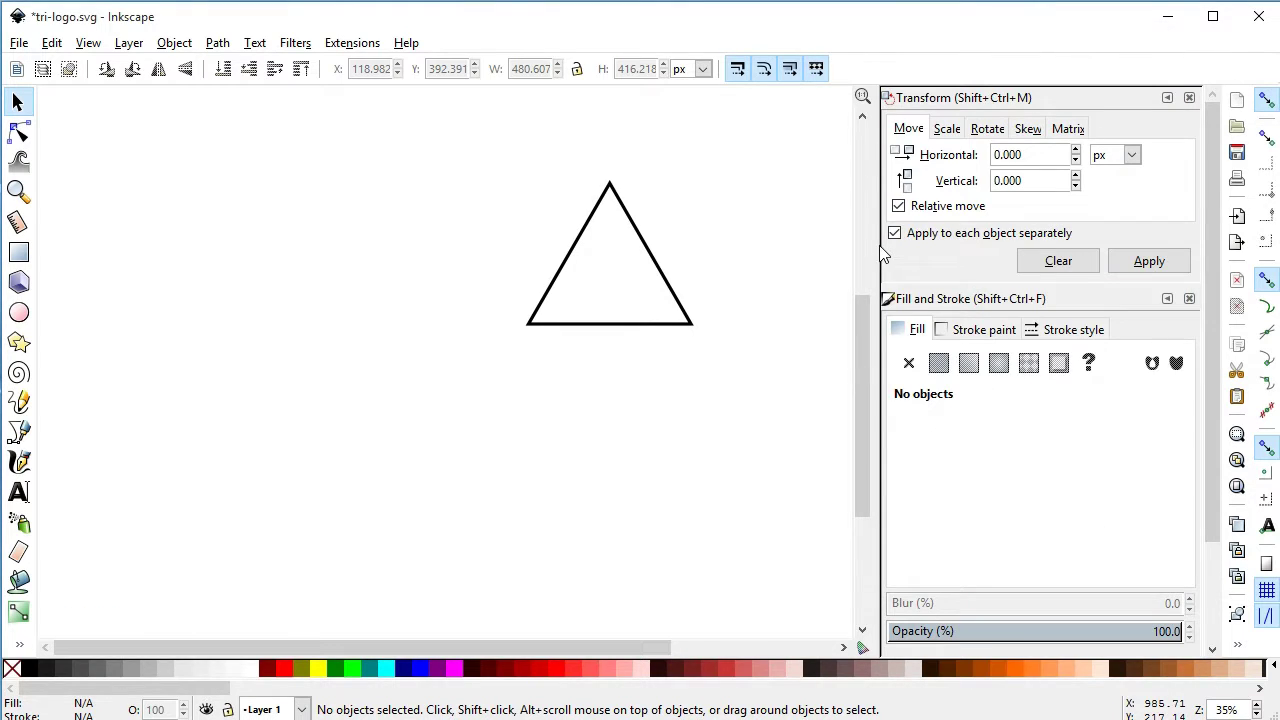
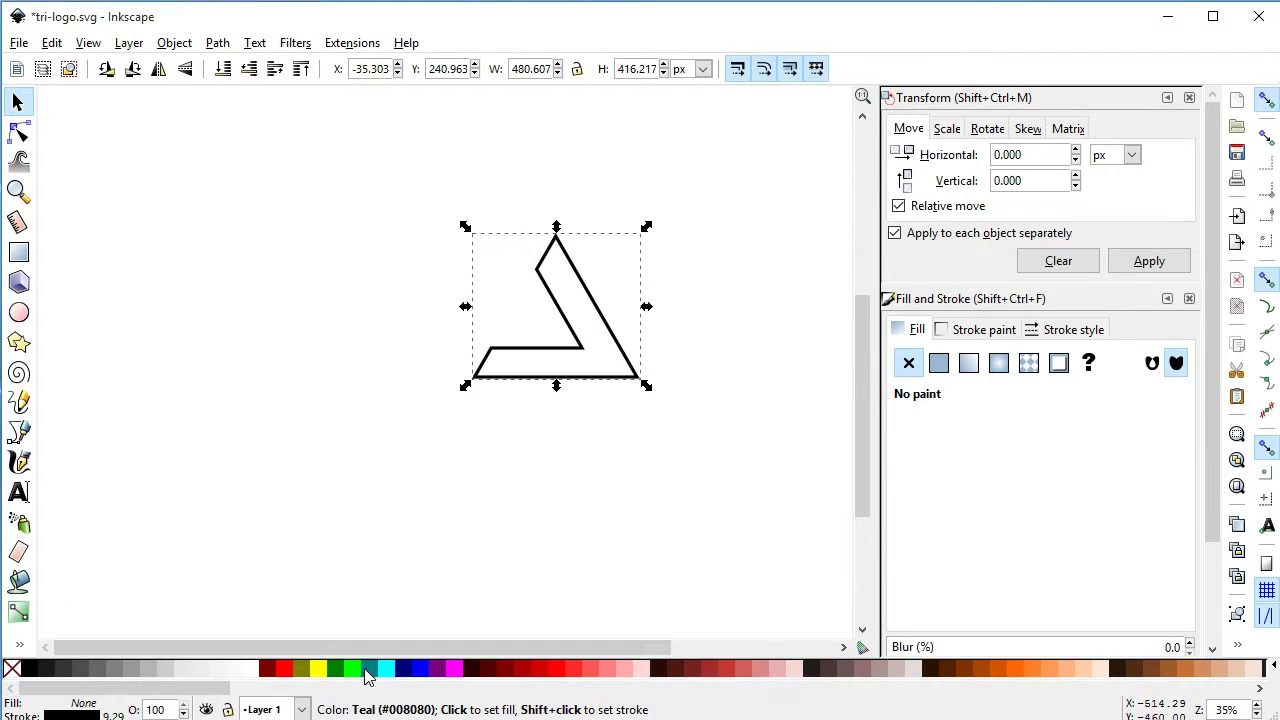
# Fill the bar teal, duplicate it, flip the copy vertically and rotate it into the left side.
pyautogui.click(375, 674)
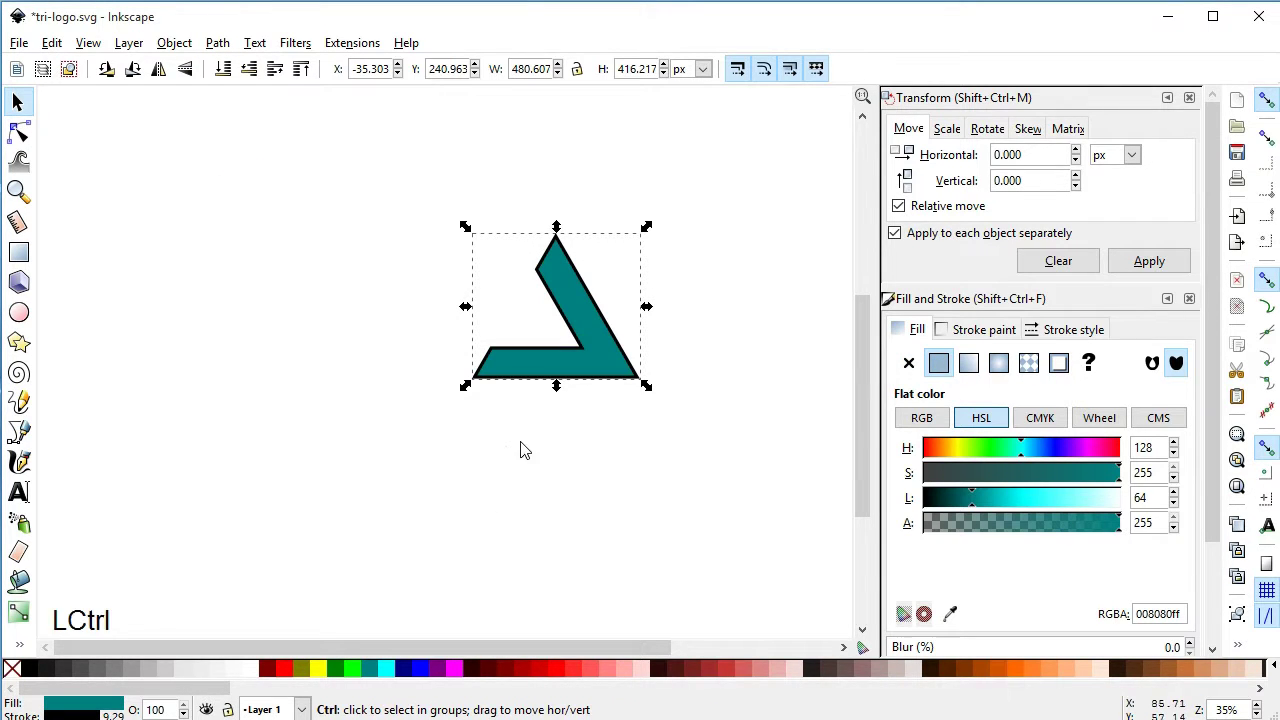
pyautogui.press('ctrl+d')
pyautogui.click(195, 76)
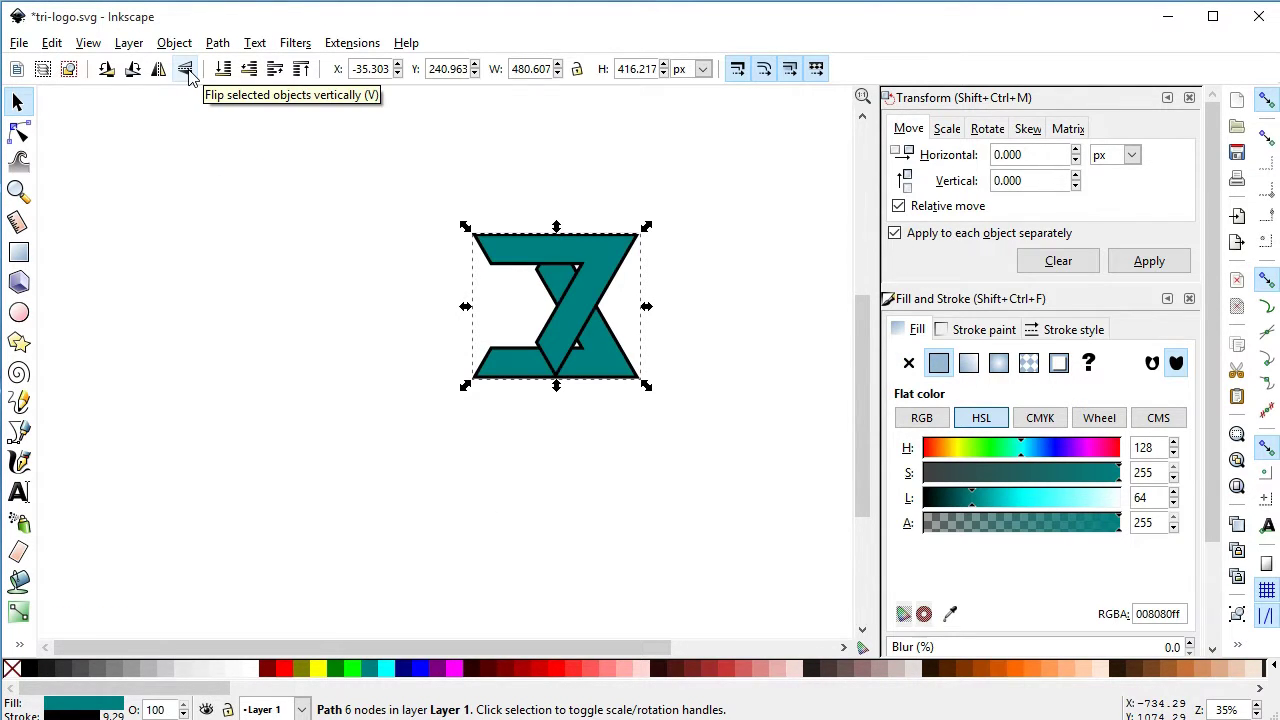
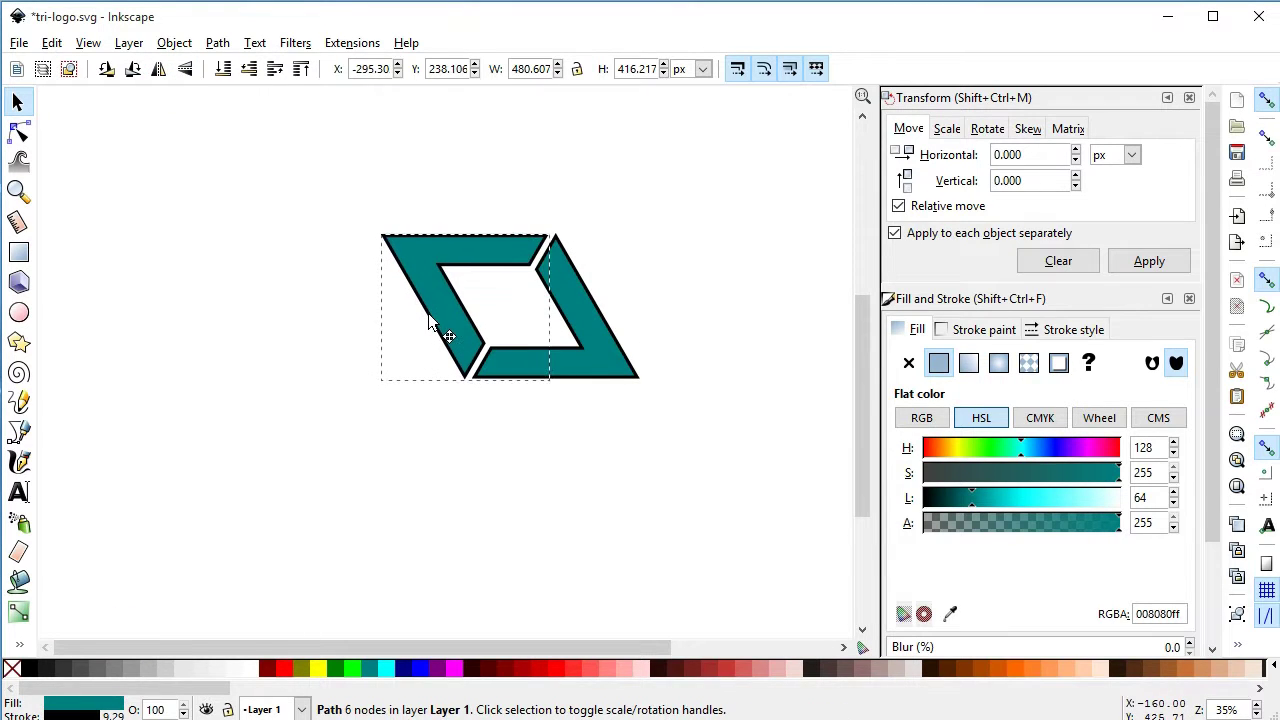
pyautogui.click(192, 80)
pyautogui.click(446, 324)
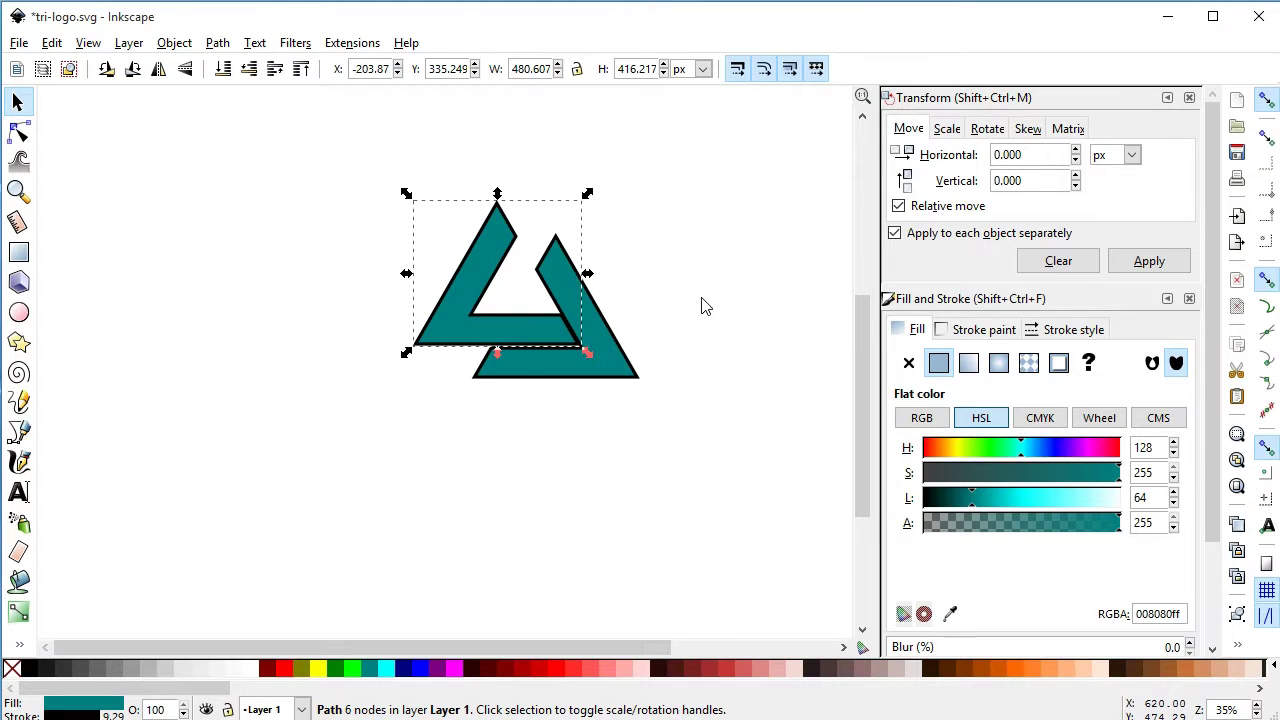
# Duplicate the bar again and rotate the third copy toward the top.
pyautogui.click(691, 296)
pyautogui.press('ctrl+d')
pyautogui.click(437, 324)
pyautogui.click(343, 322)
pyautogui.click(486, 206)
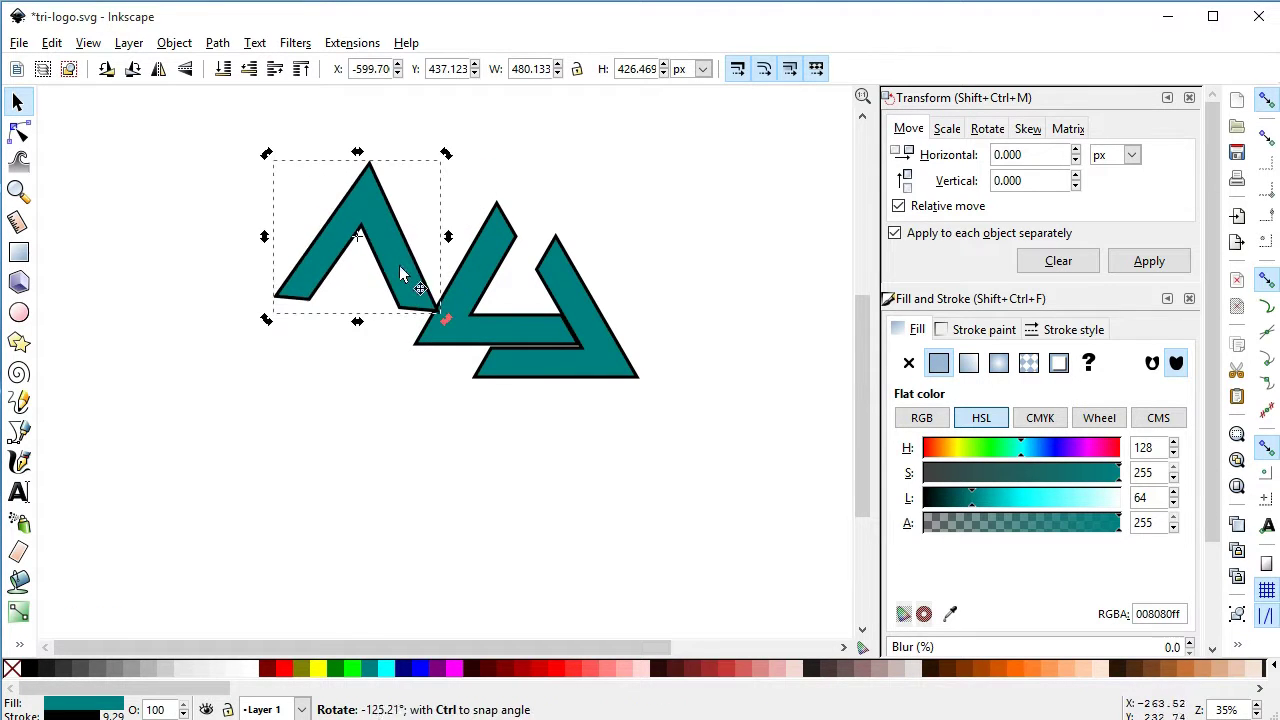
# Move the third bar into place to close the interlocking triangle and zoom in on the logo.
pyautogui.click(556, 264)
pyautogui.click(617, 275)
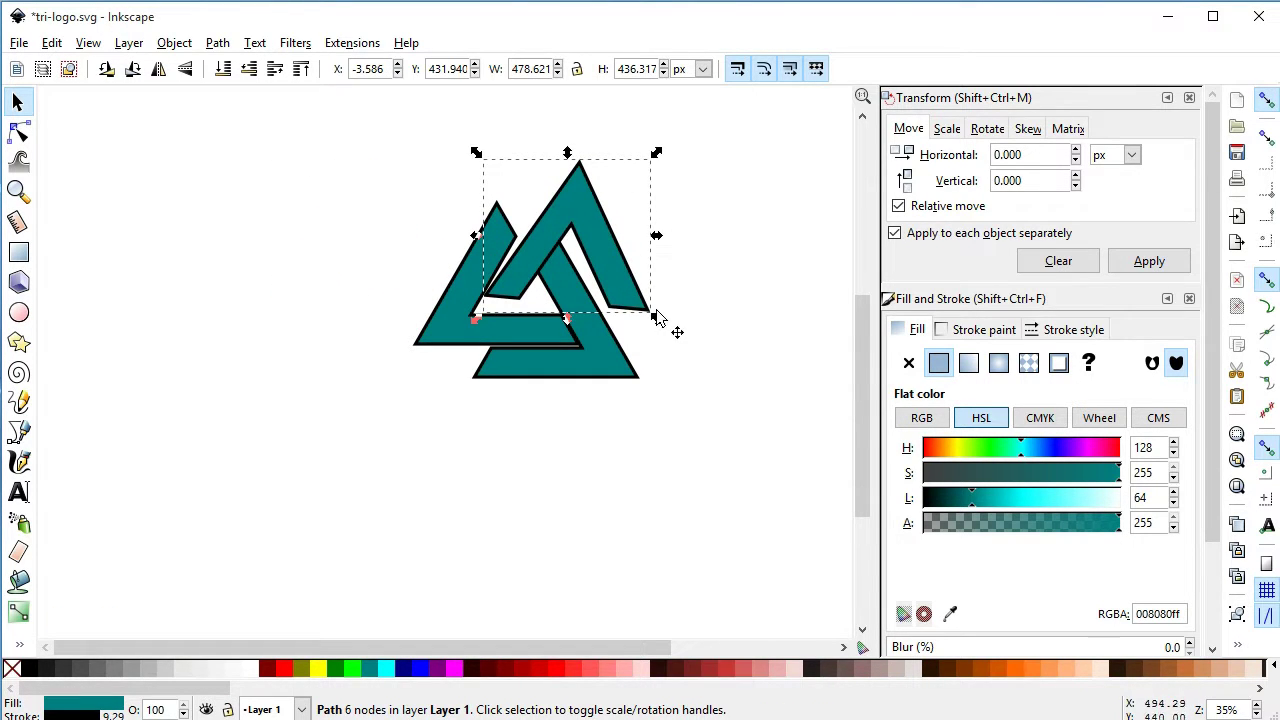
pyautogui.click(576, 206)
pyautogui.click(593, 237)
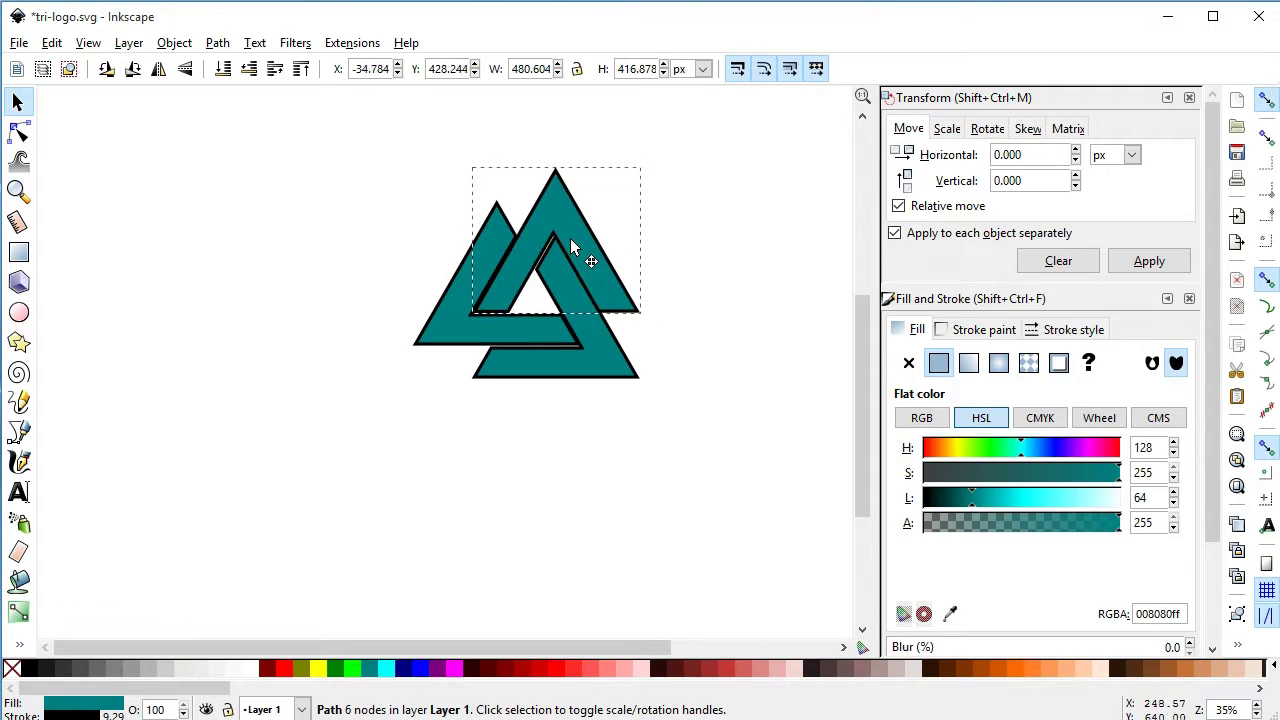
pyautogui.click(673, 383)
pyautogui.click(29, 202)
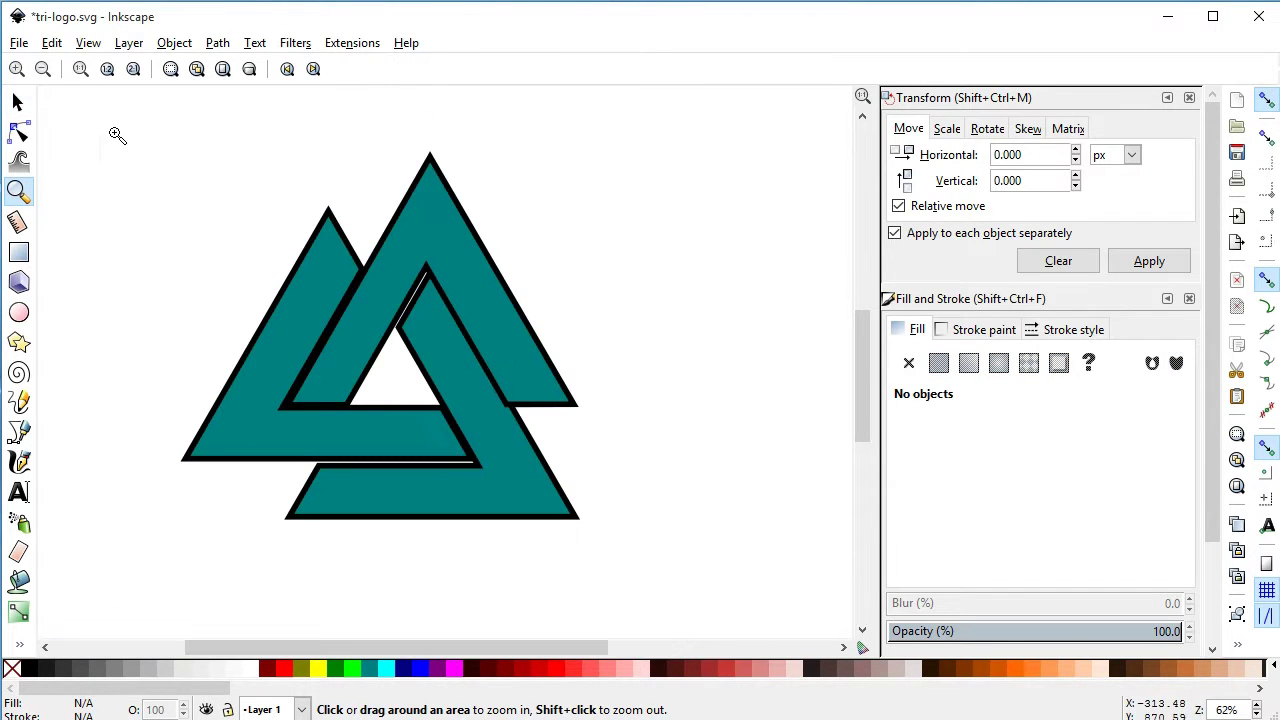
pyautogui.click(145, 180)
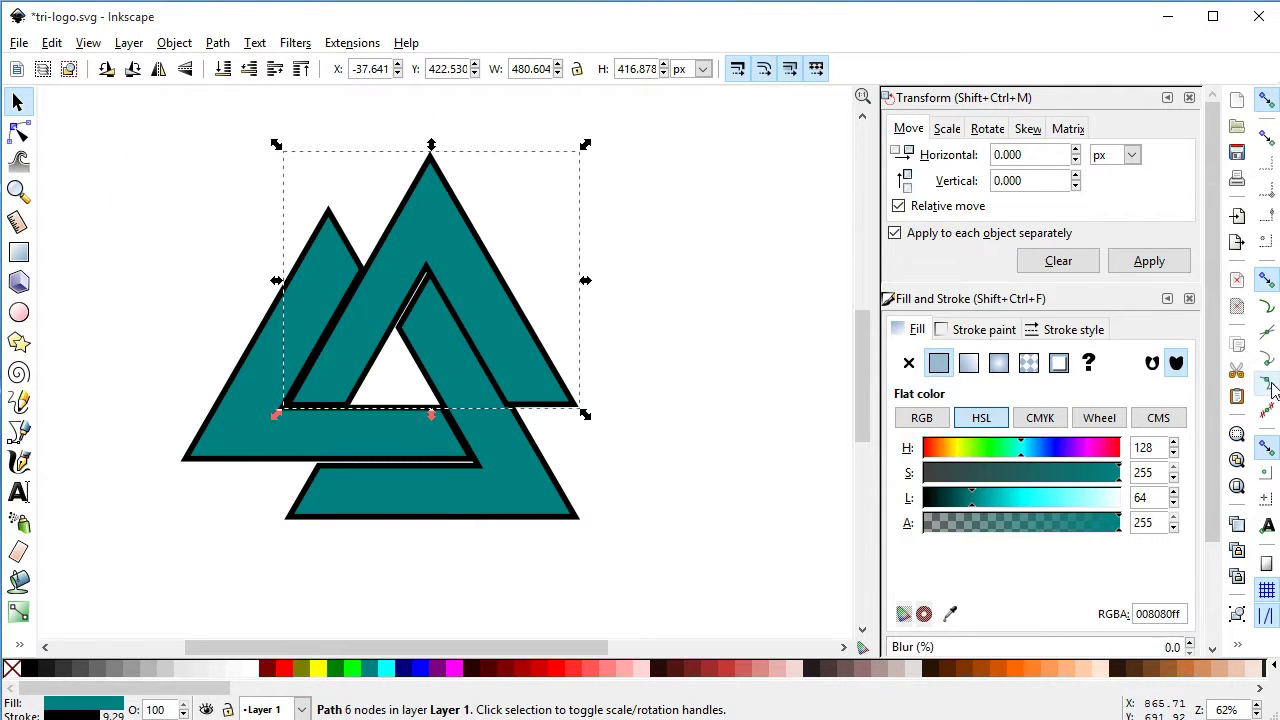
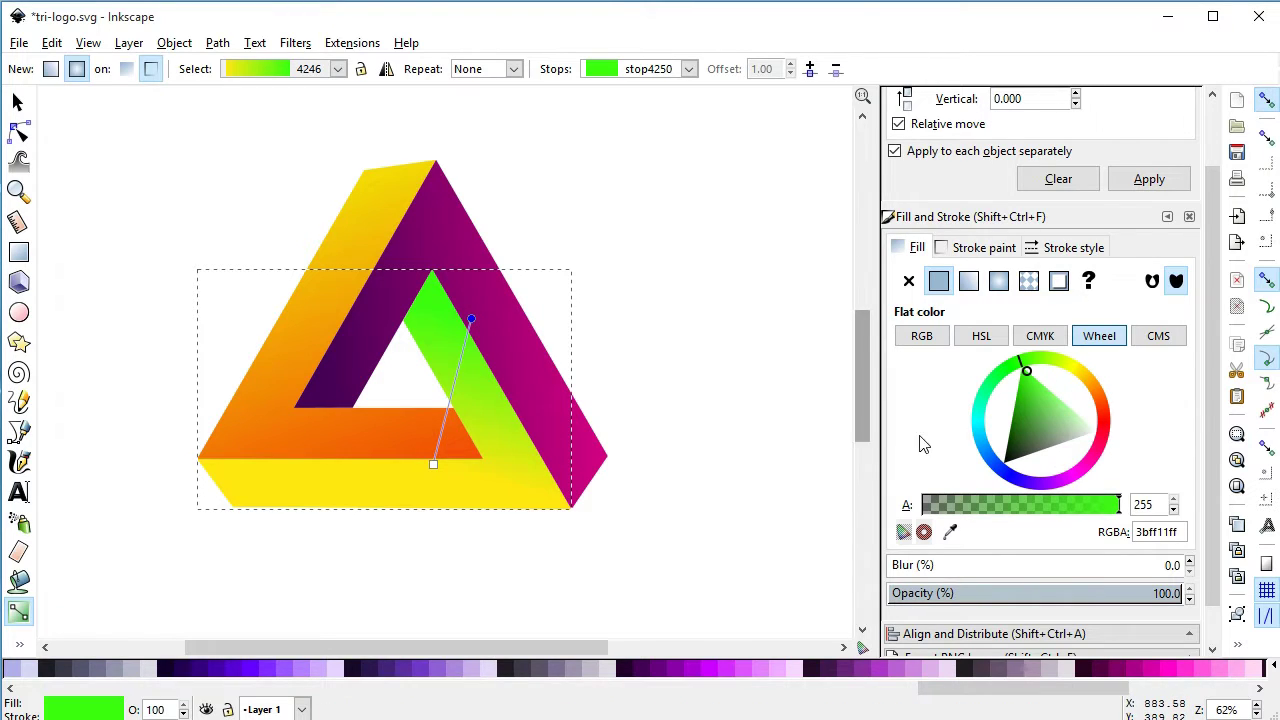
# Deepen the end stop of the bar's gradient to a darker red-orange.
pyautogui.click(1030, 396)
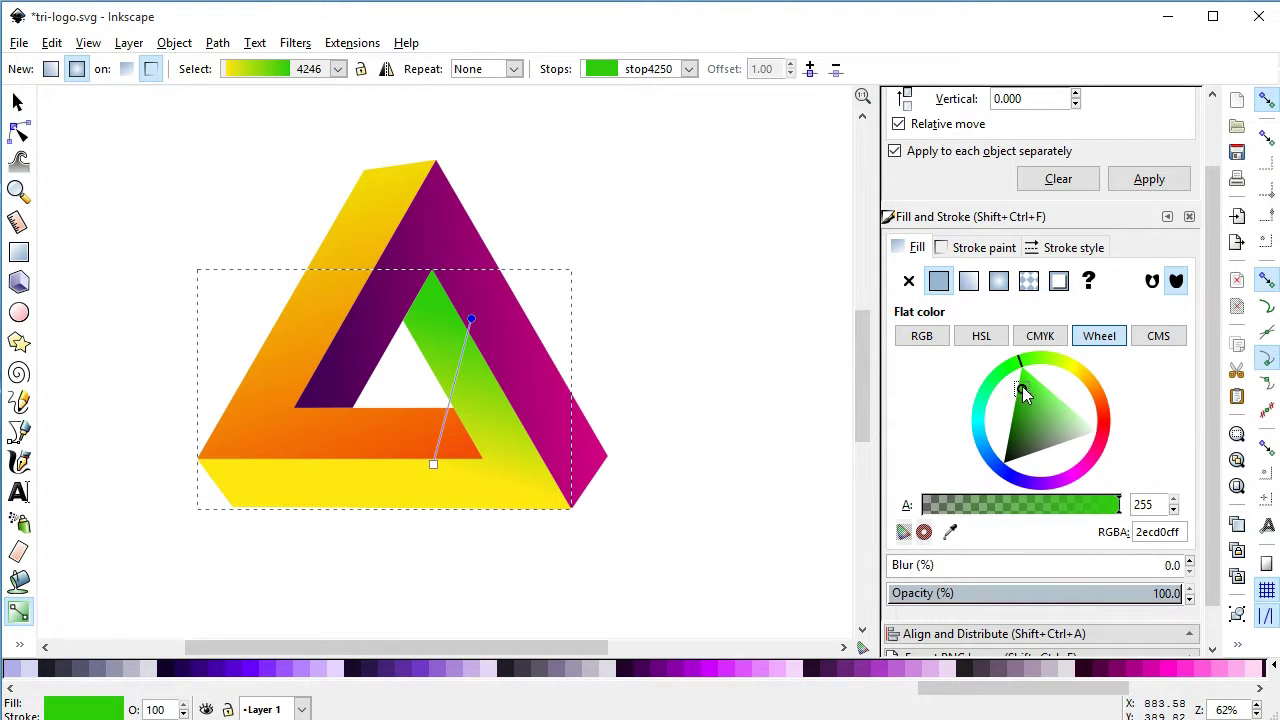
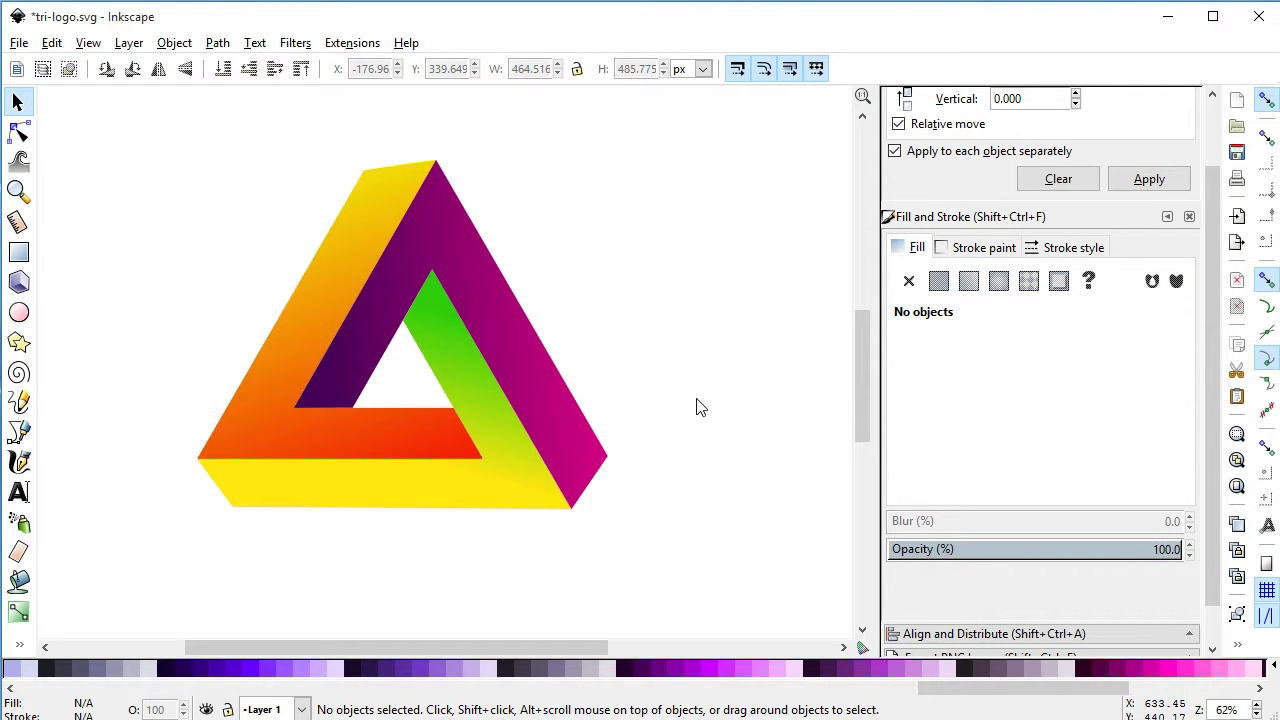
pyautogui.click(702, 354)
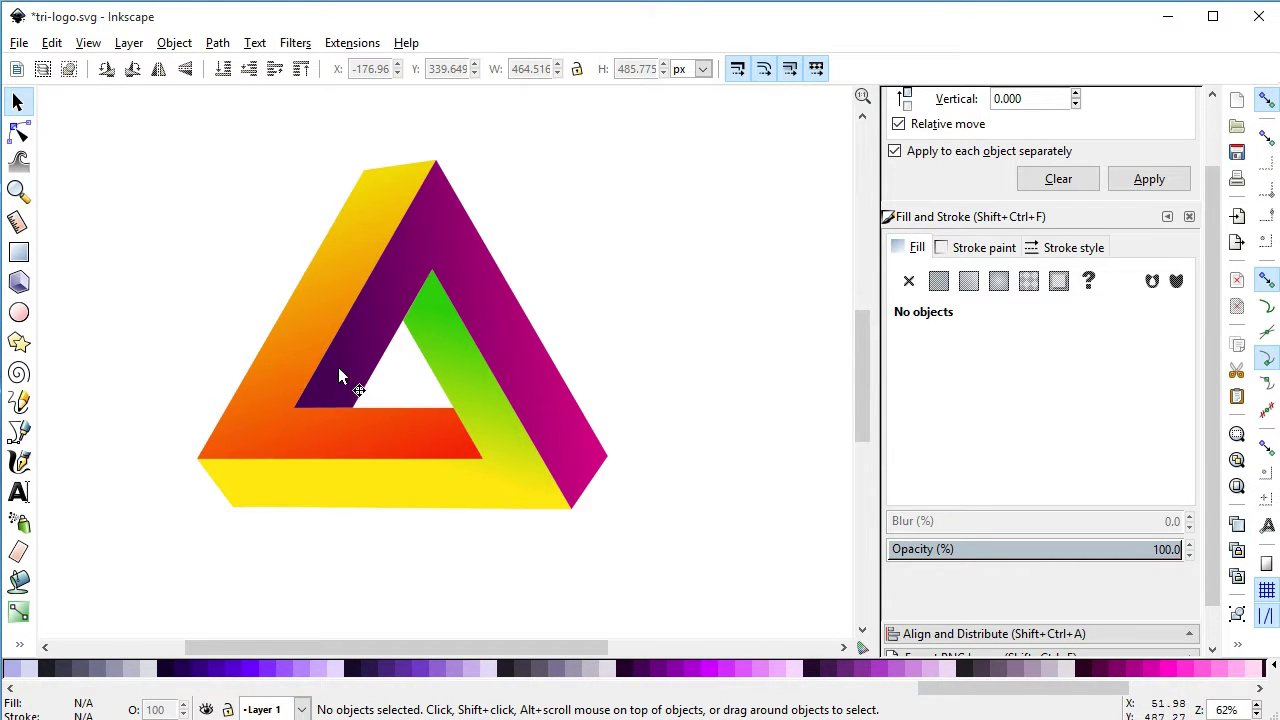
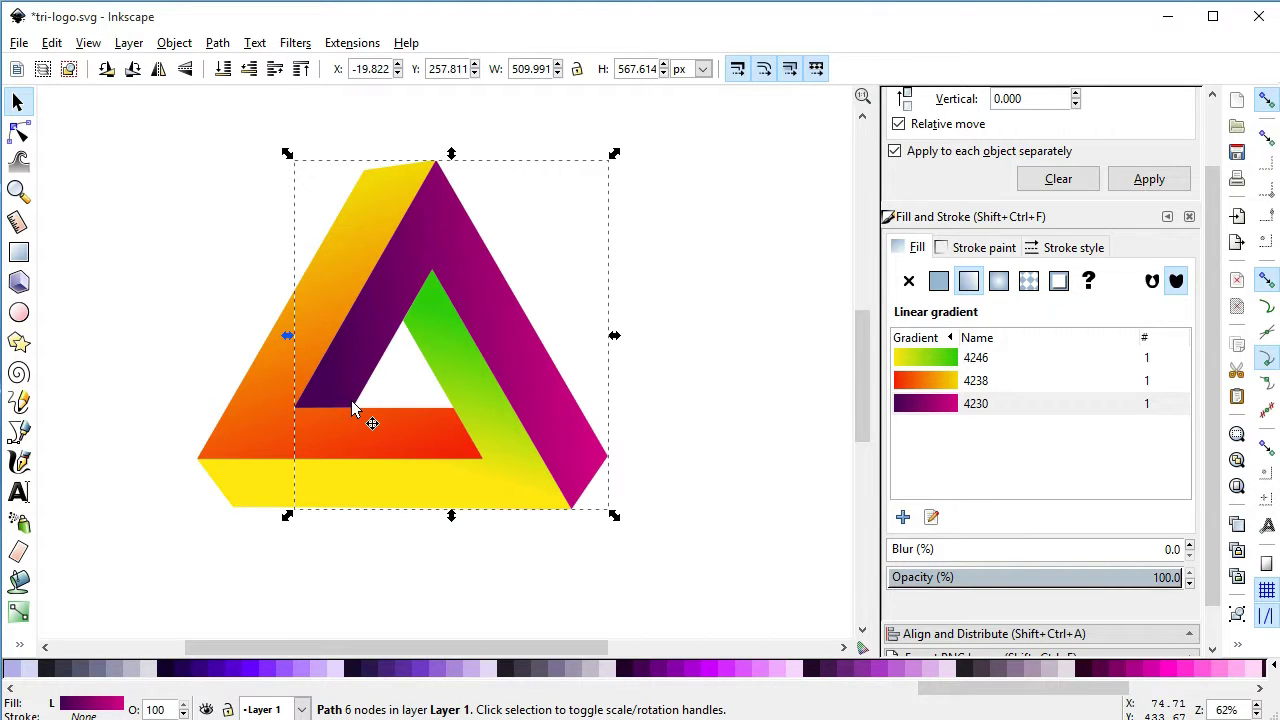
# Duplicate the purple bar and delete nodes until only a small lower-left corner piece remains.
pyautogui.press('ctrl+d')
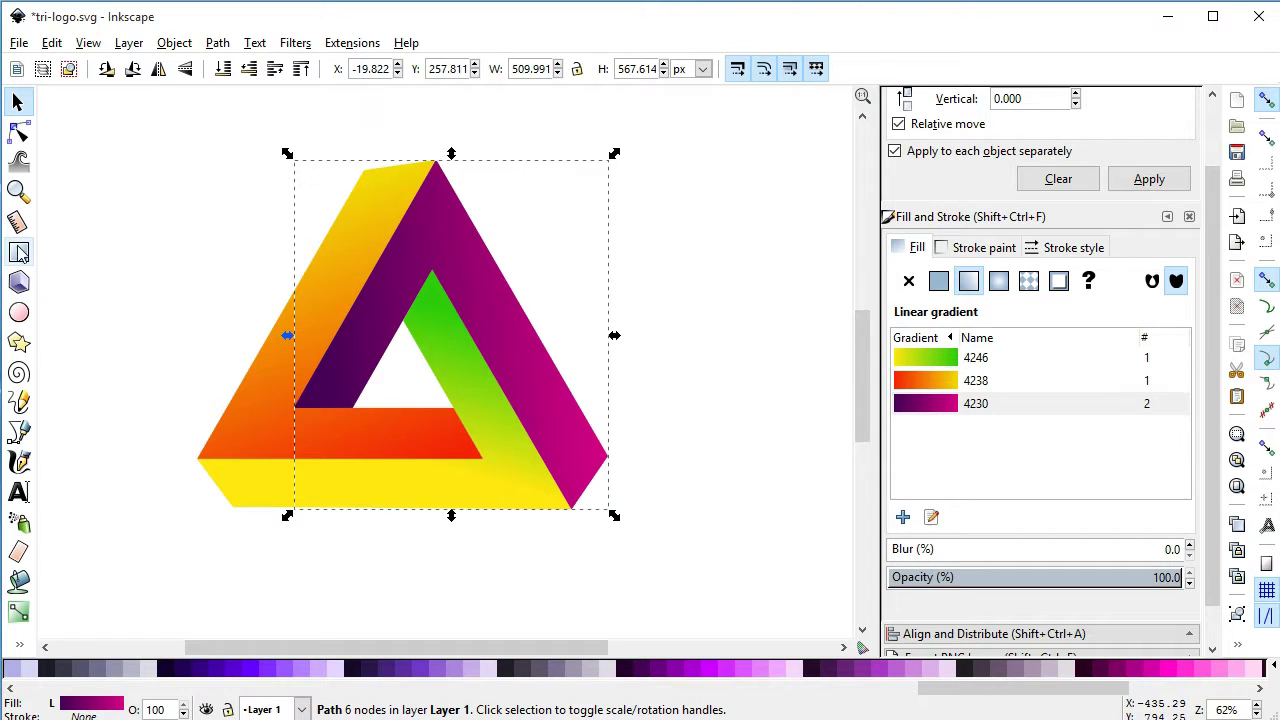
pyautogui.click(27, 135)
pyautogui.click(446, 168)
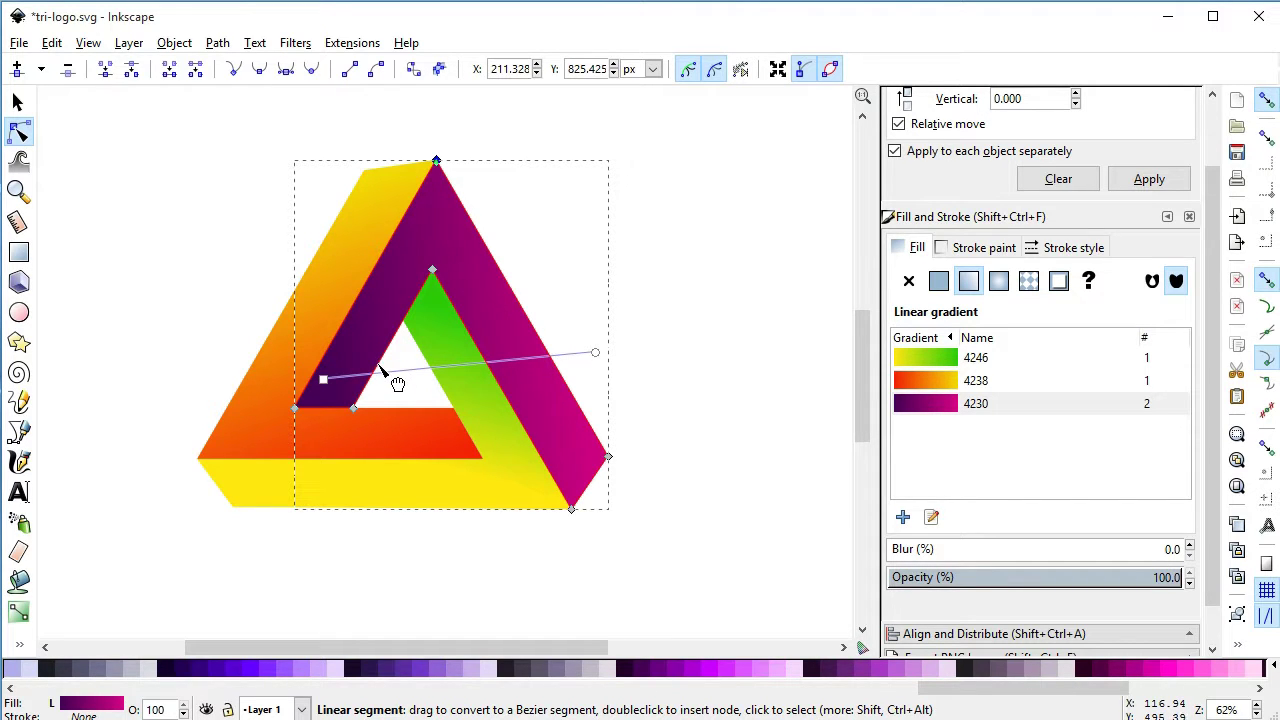
pyautogui.click(384, 370)
pyautogui.click(336, 364)
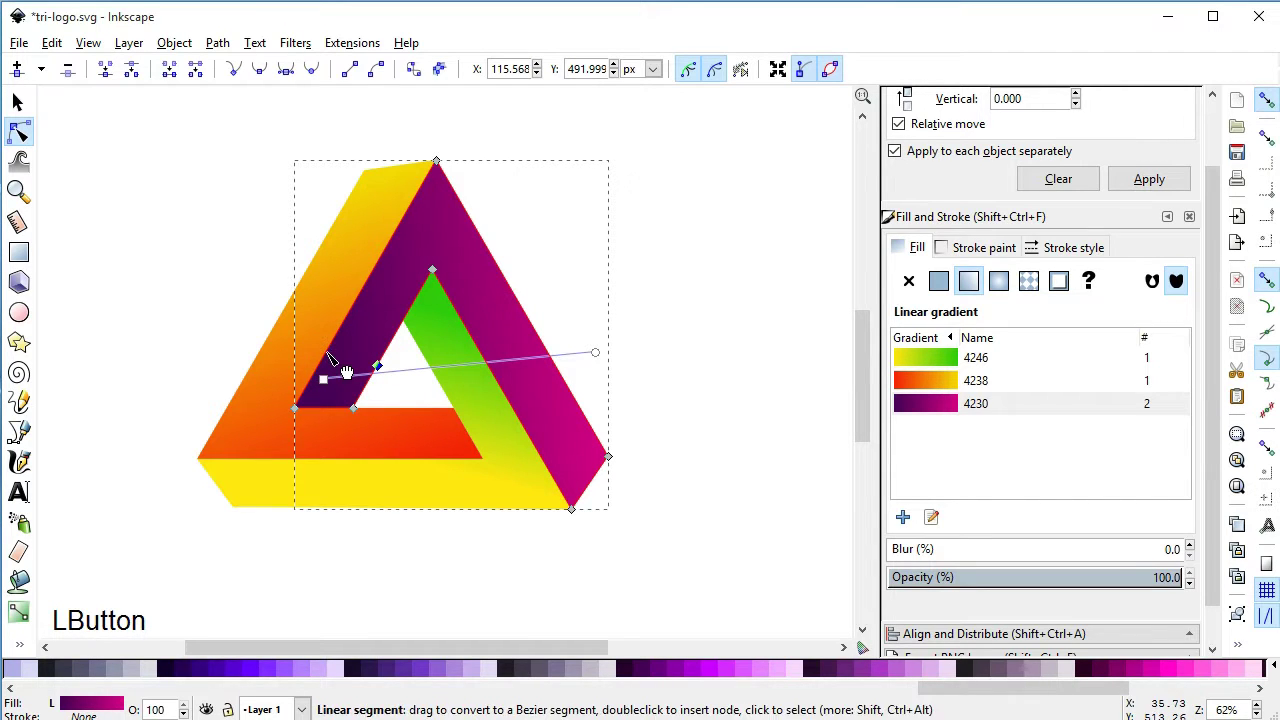
pyautogui.click(493, 203)
pyautogui.press('Delete')
pyautogui.click(581, 505)
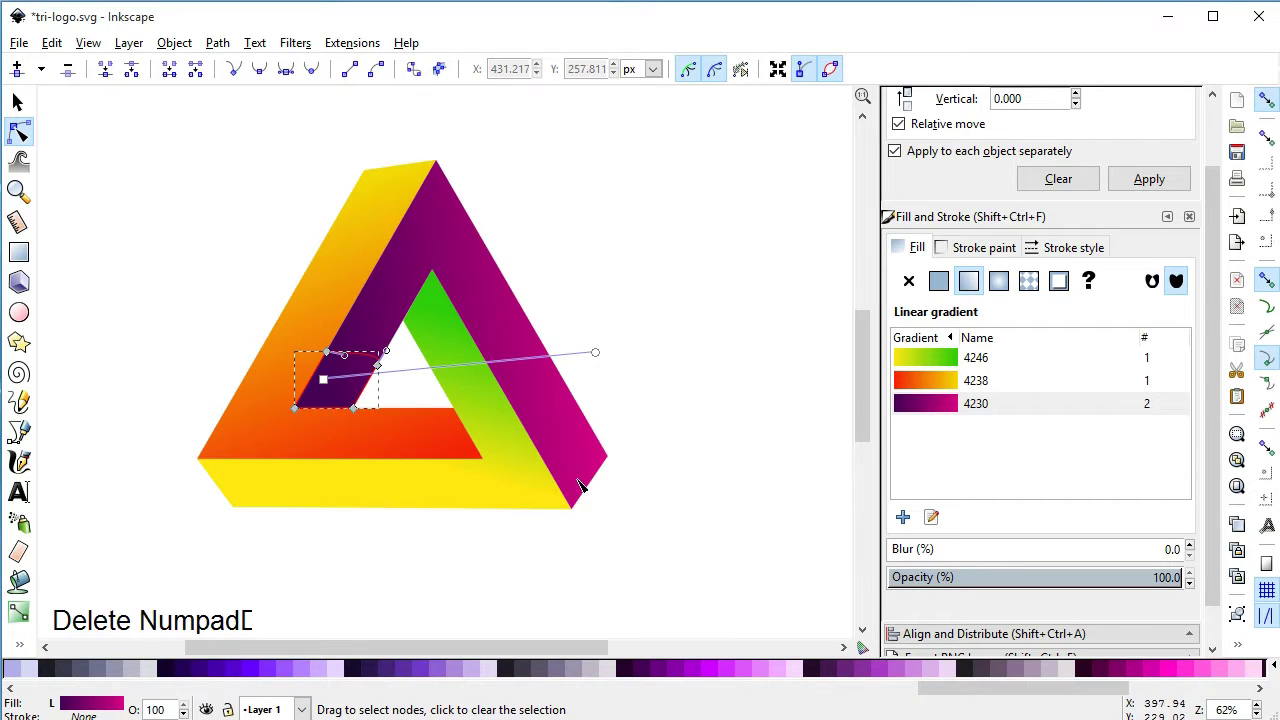
pyautogui.click(25, 107)
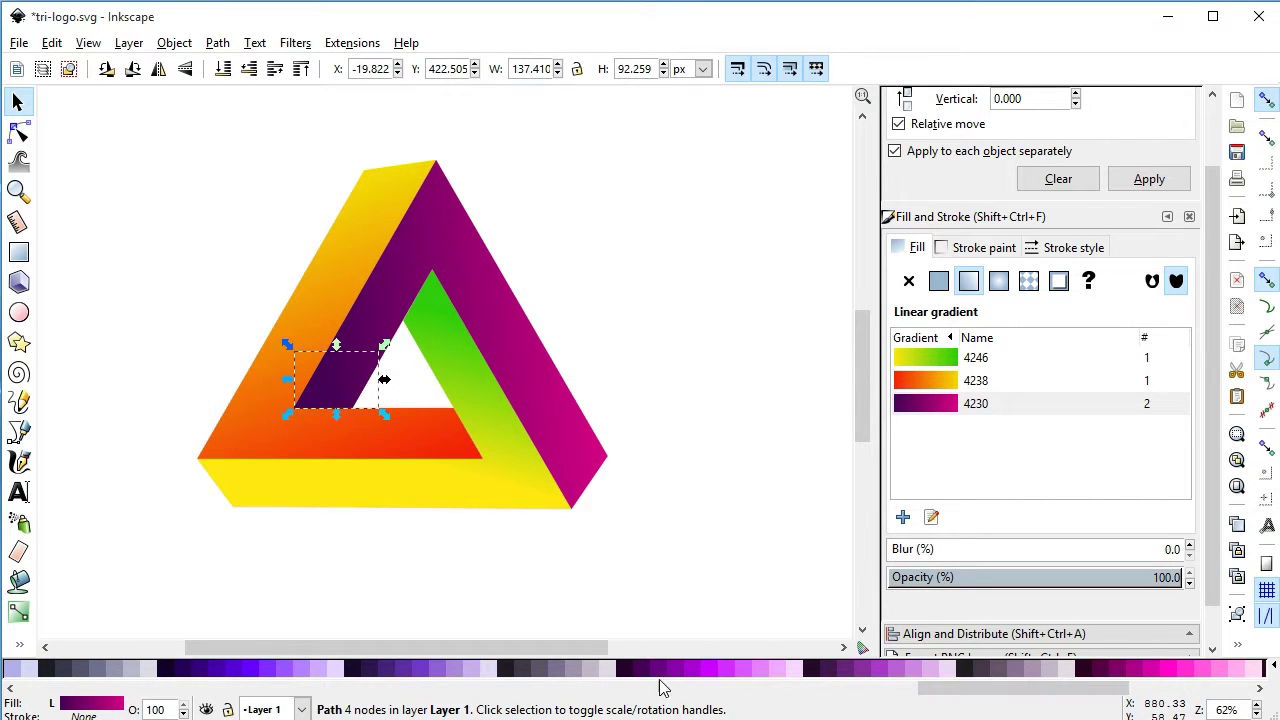
# Darken the corner piece's gradient to a near-black purple shadow patch.
pyautogui.click(650, 673)
pyautogui.click(632, 676)
pyautogui.click(662, 388)
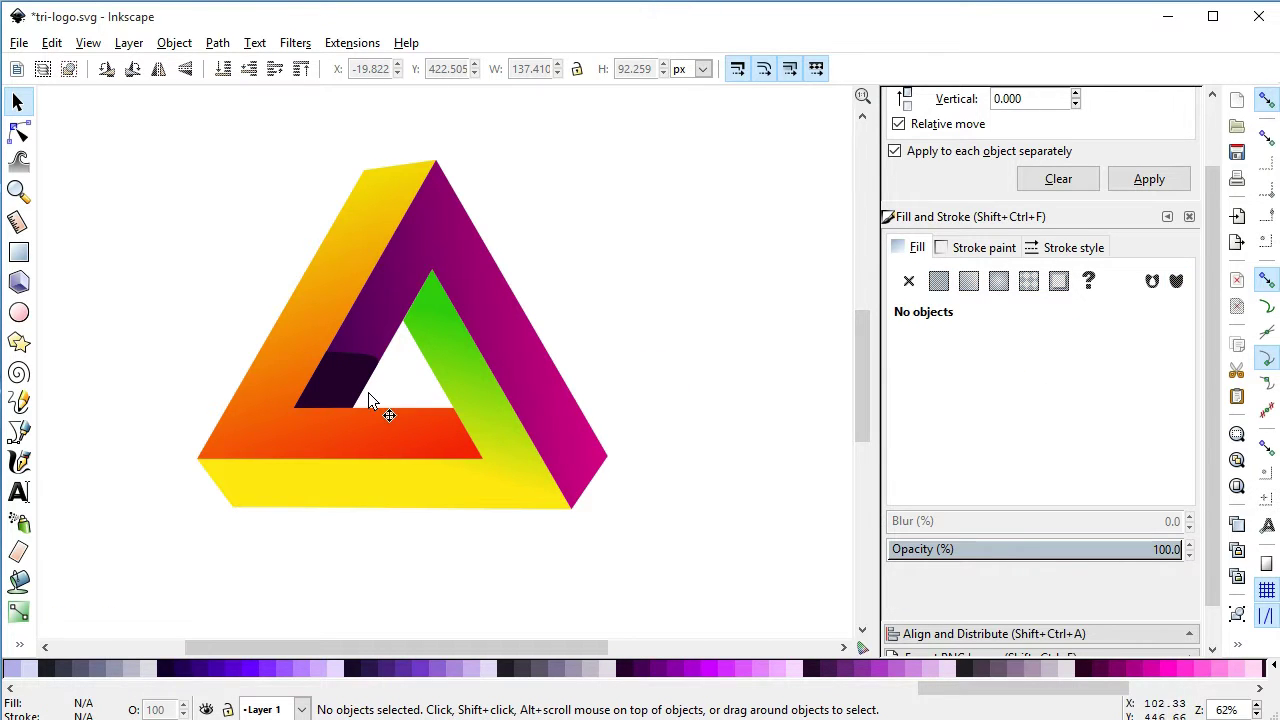
pyautogui.click(573, 421)
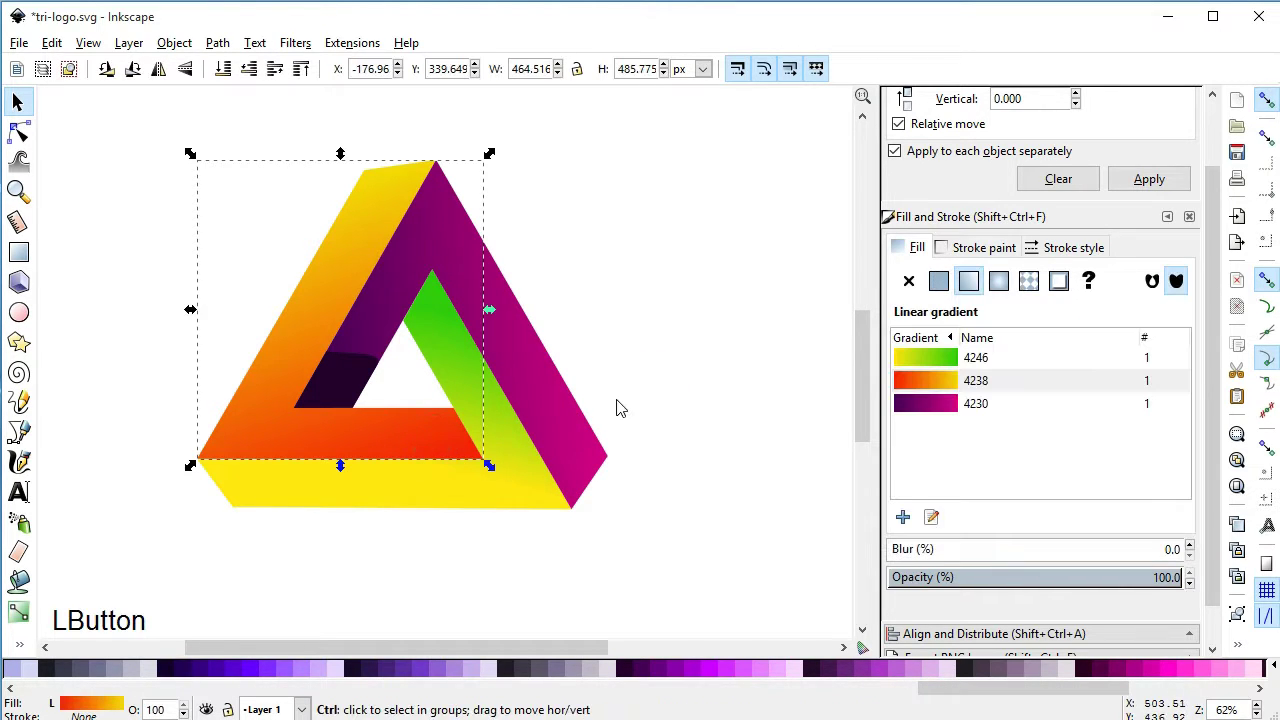
# Duplicate the orange-red bar and delete its upper-left nodes in the Node tool.
pyautogui.press('ctrl+d')
pyautogui.click(345, 161)
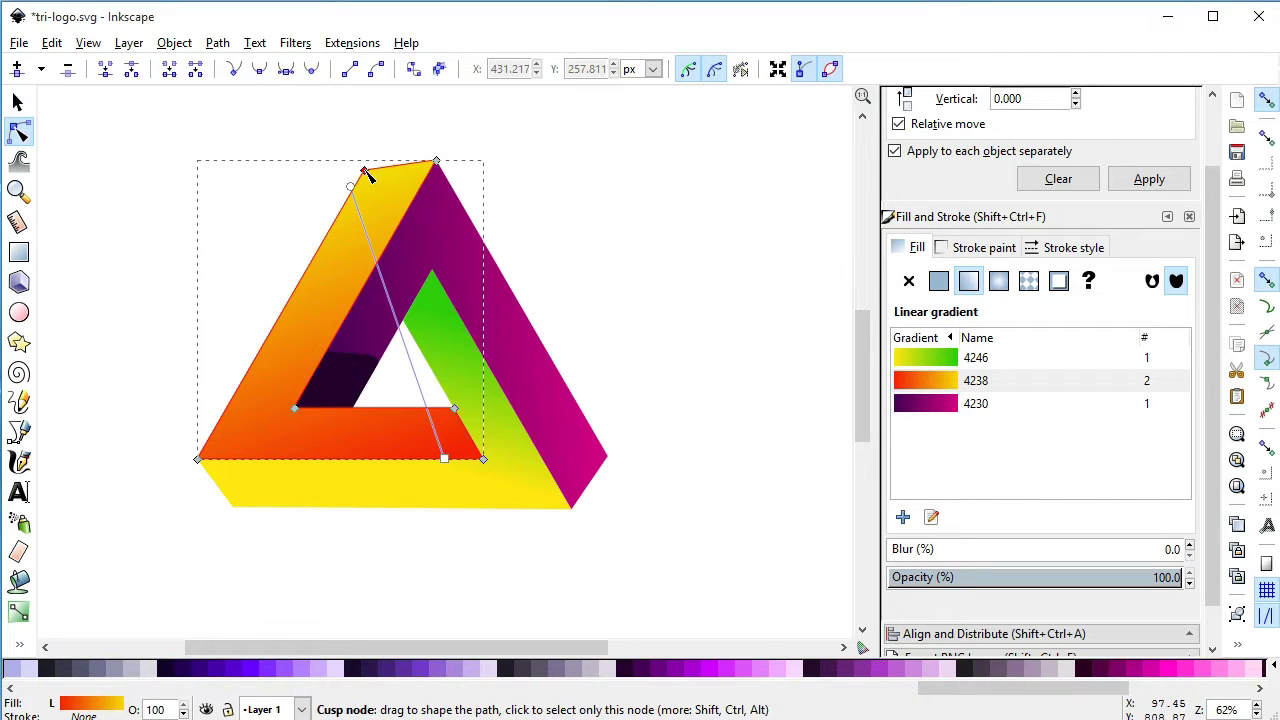
pyautogui.click(370, 178)
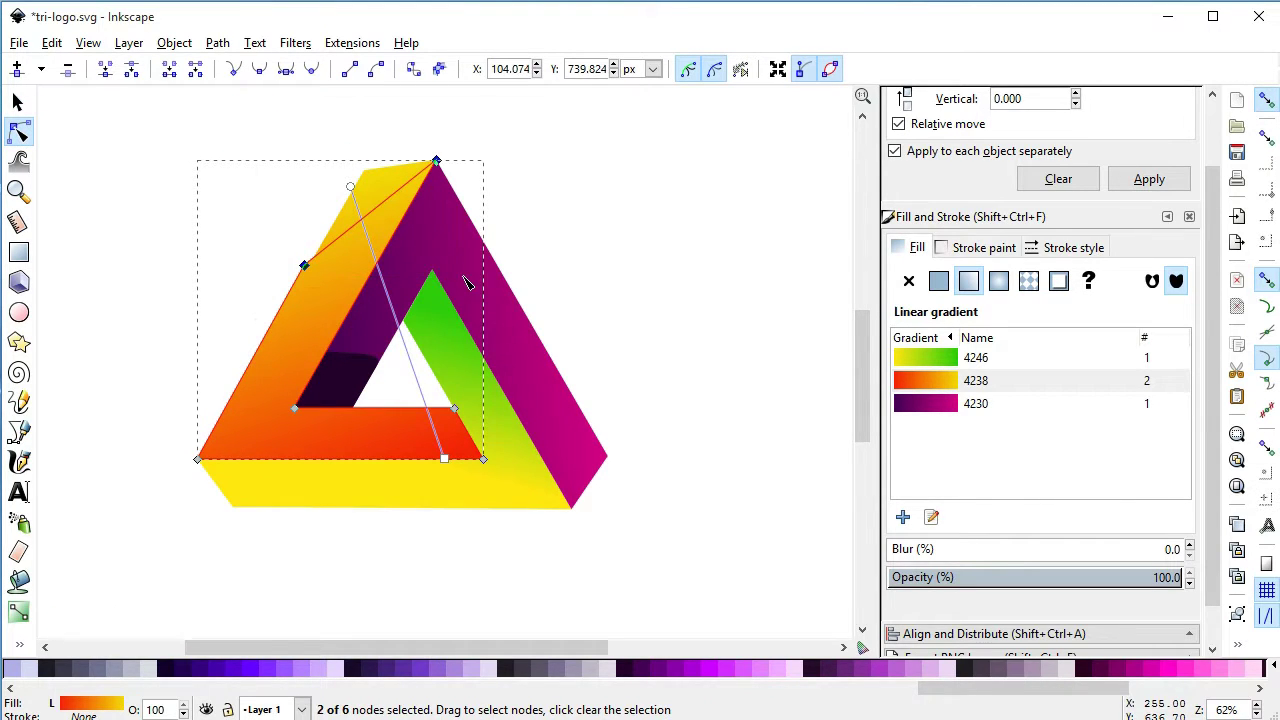
pyautogui.press('Delete')
pyautogui.click(330, 477)
pyautogui.press('Delete')
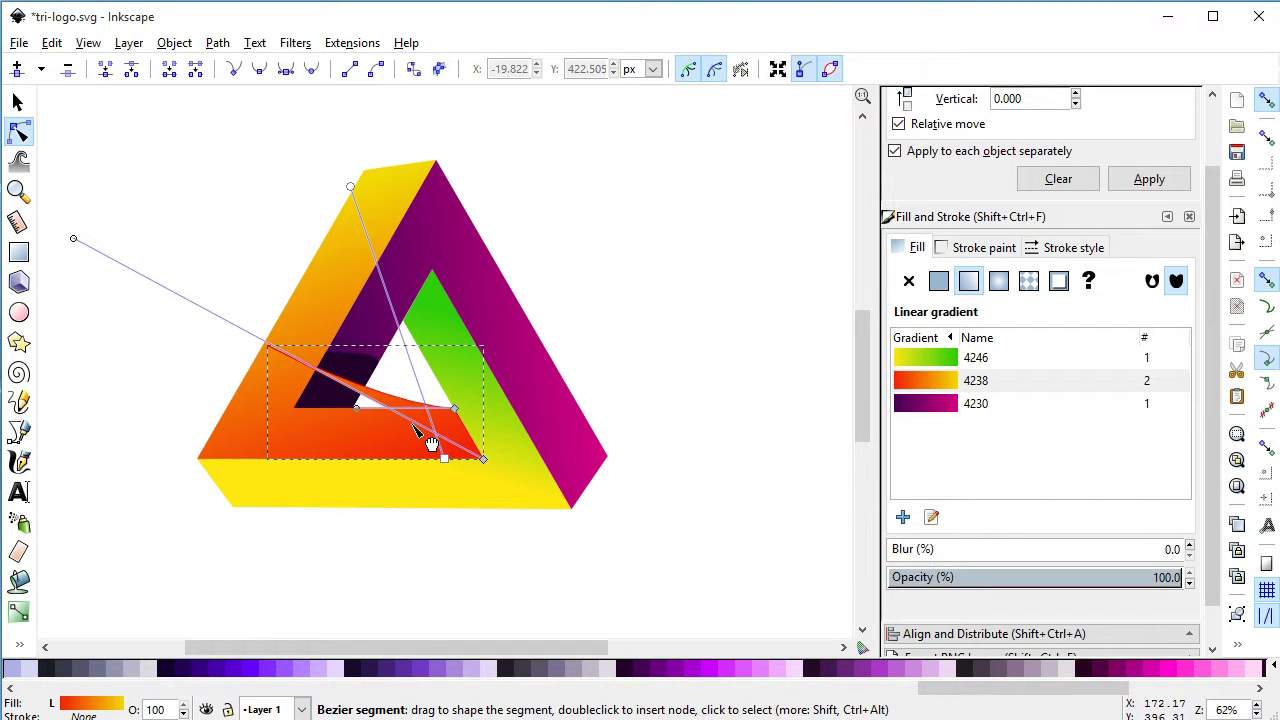
# Add nodes along the duplicate's bottom edge to define the short right-end piece.
pyautogui.click(386, 218)
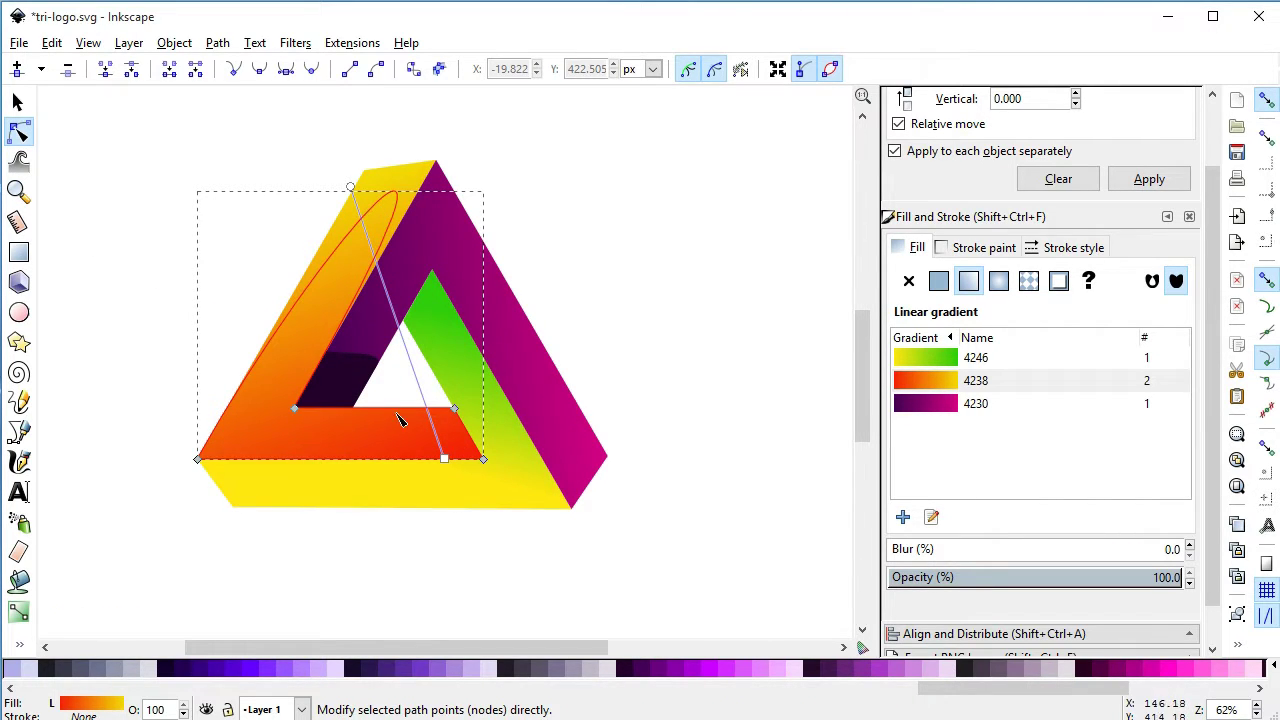
pyautogui.click(409, 414)
pyautogui.click(406, 464)
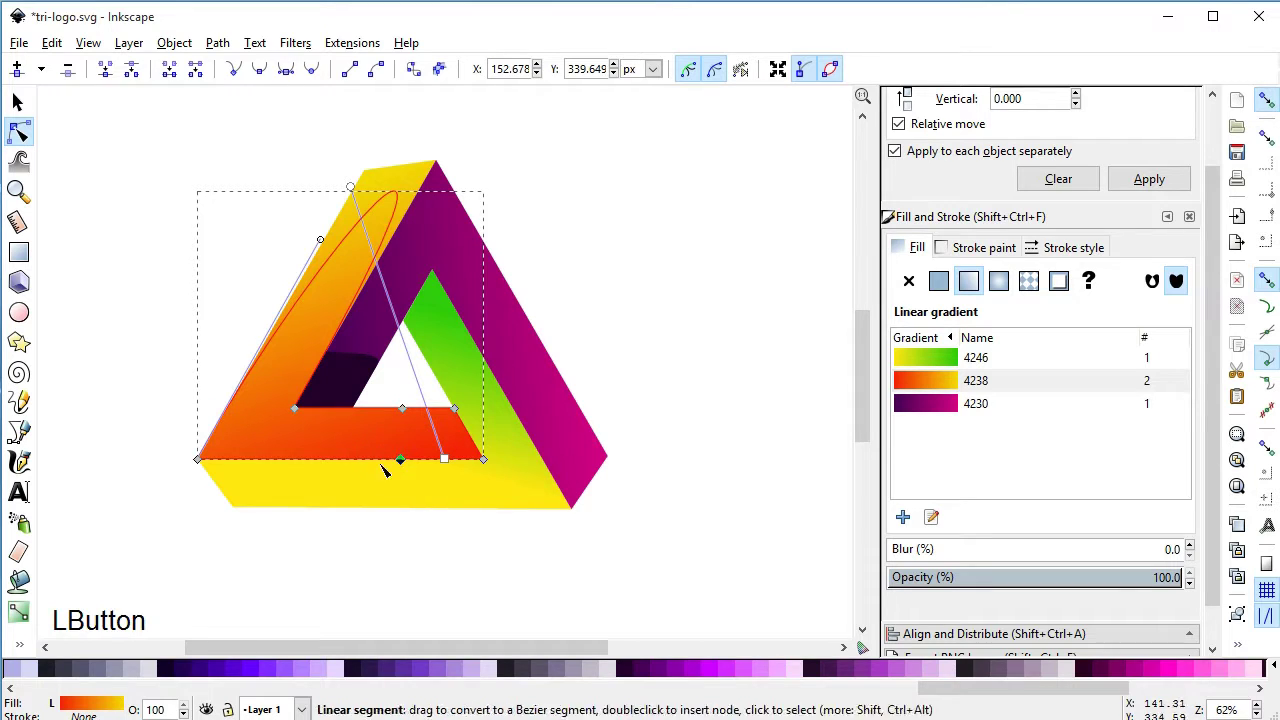
pyautogui.click(183, 354)
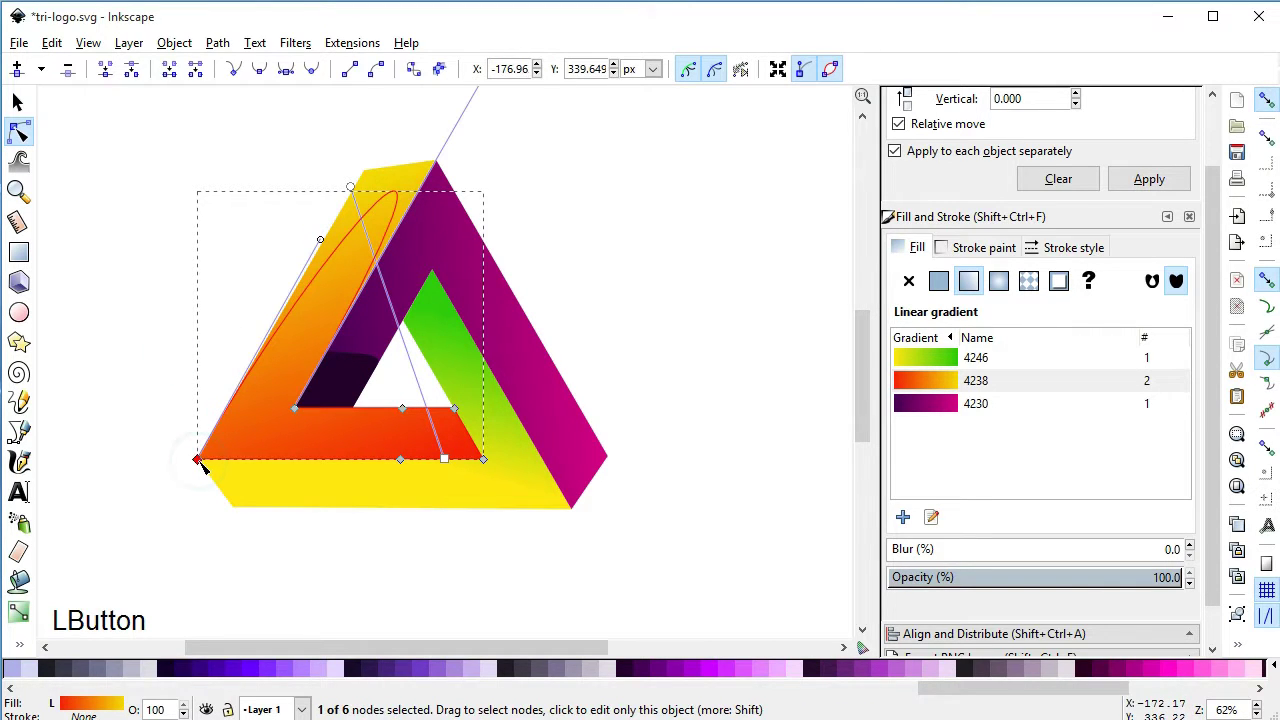
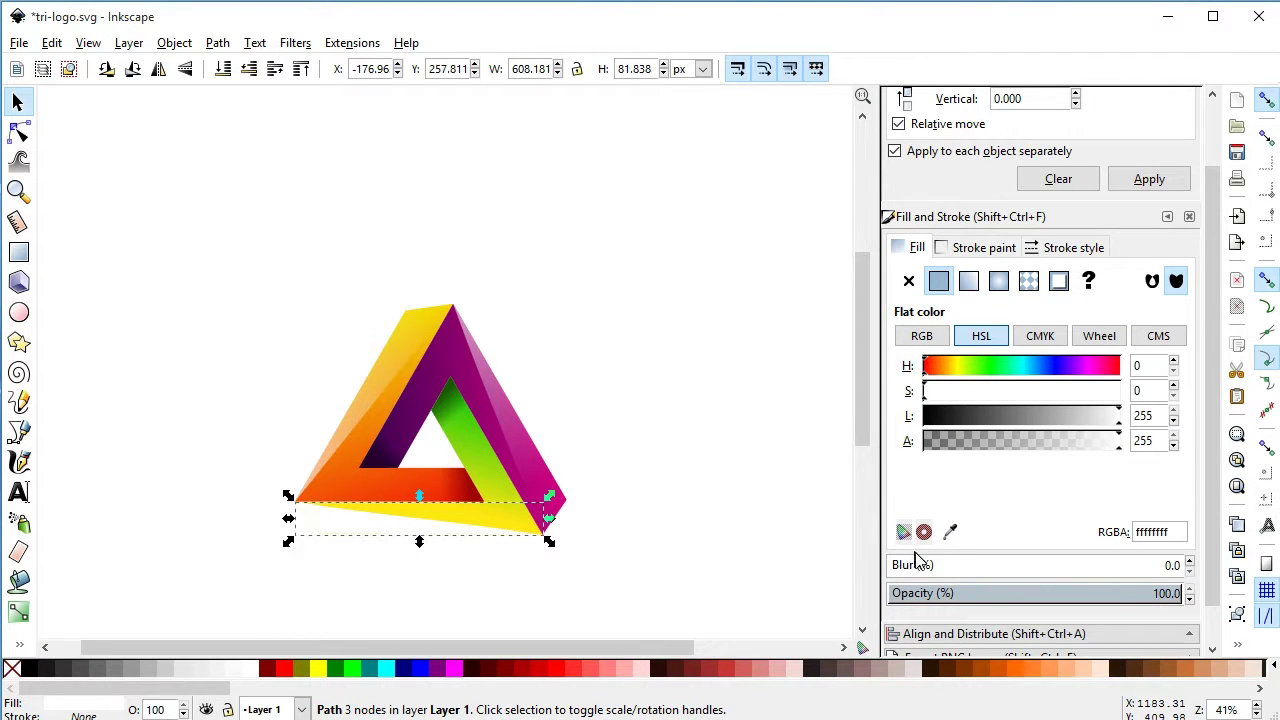
# Give the bottom white highlight strip a linear gradient fill.
pyautogui.click(973, 284)
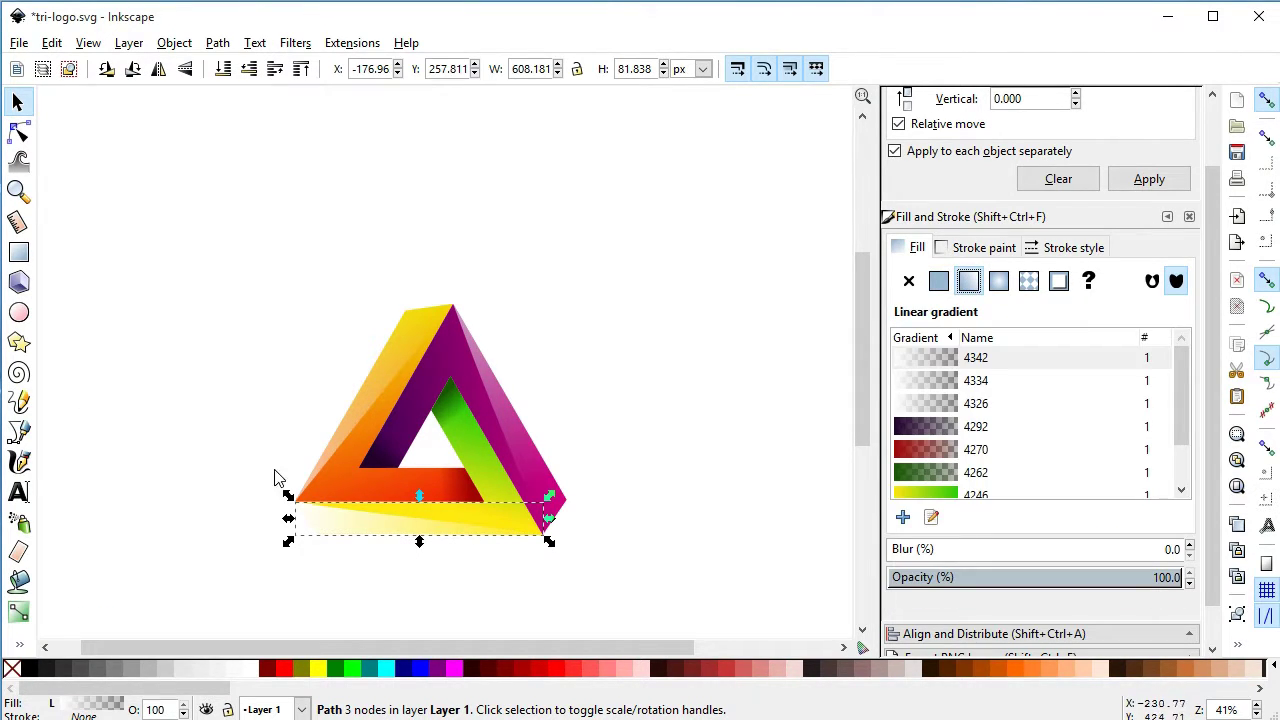
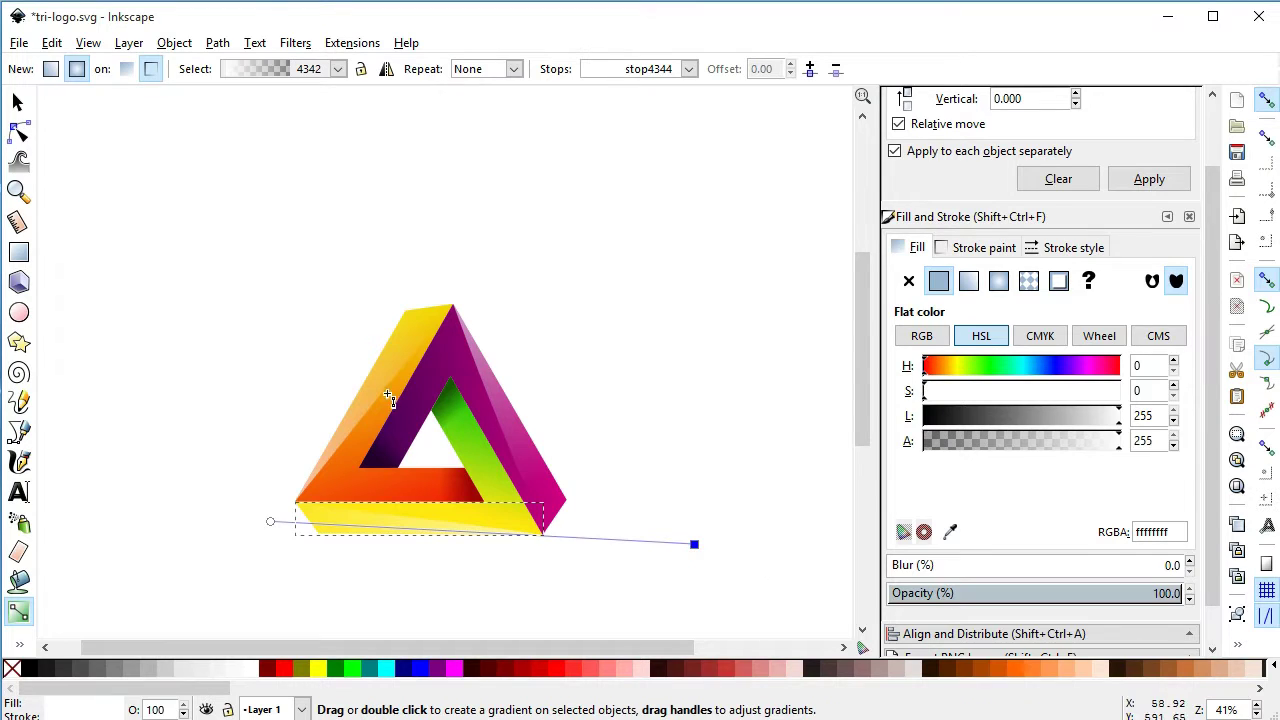
# Leave gradient editing and deselect everything so the finished logo shows without handles.
pyautogui.click(173, 247)
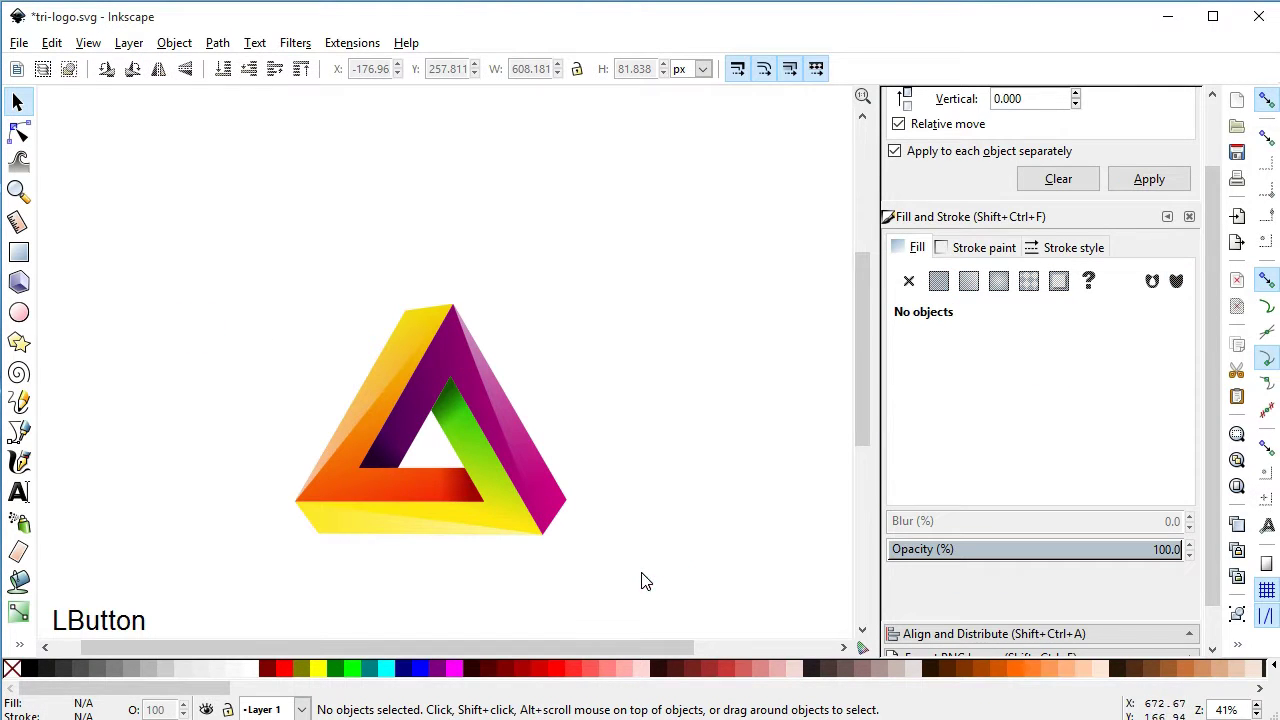
pyautogui.click(868, 389)
pyautogui.click(699, 348)
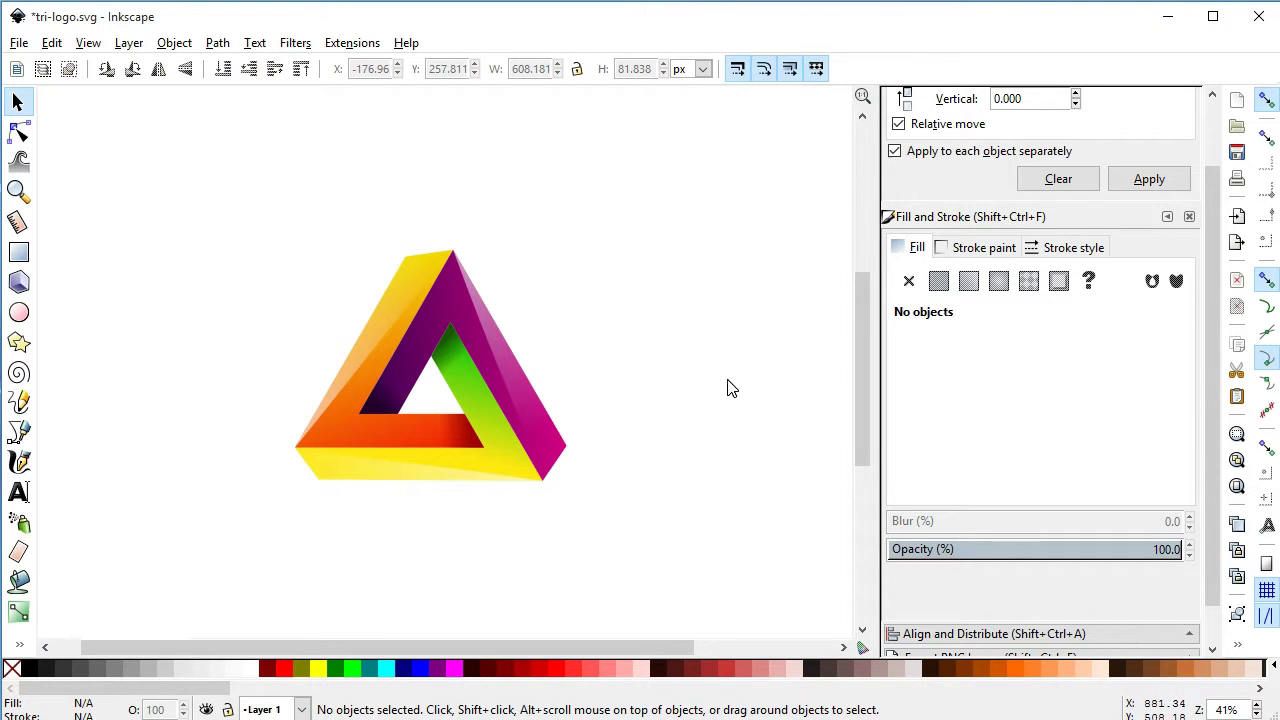